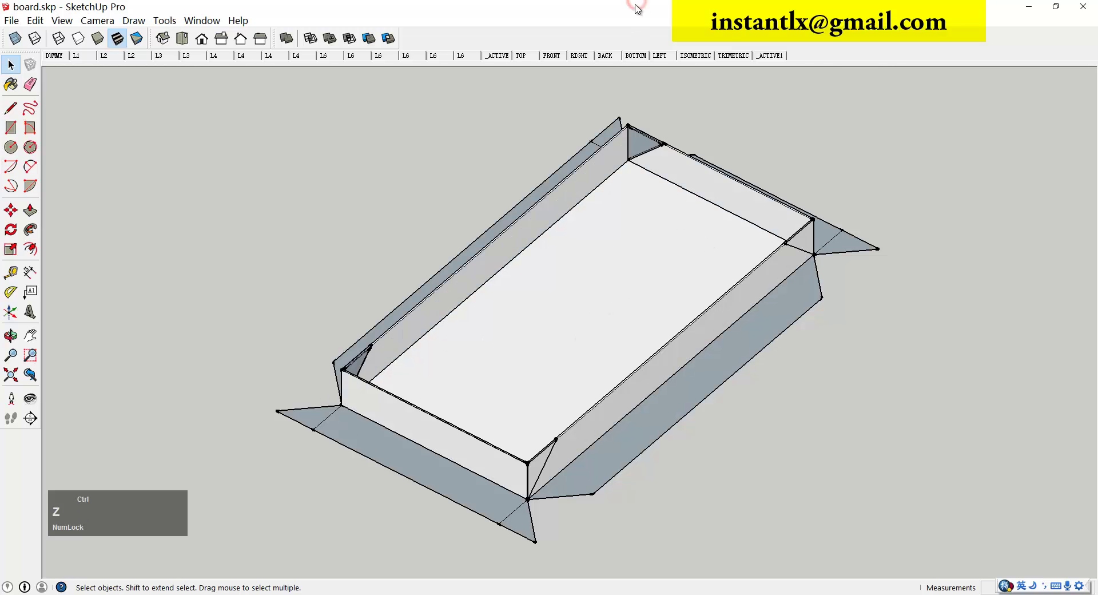
Import board.ai as vectors into the new 1300 x 2500 mm model
middle_click(455, 402)
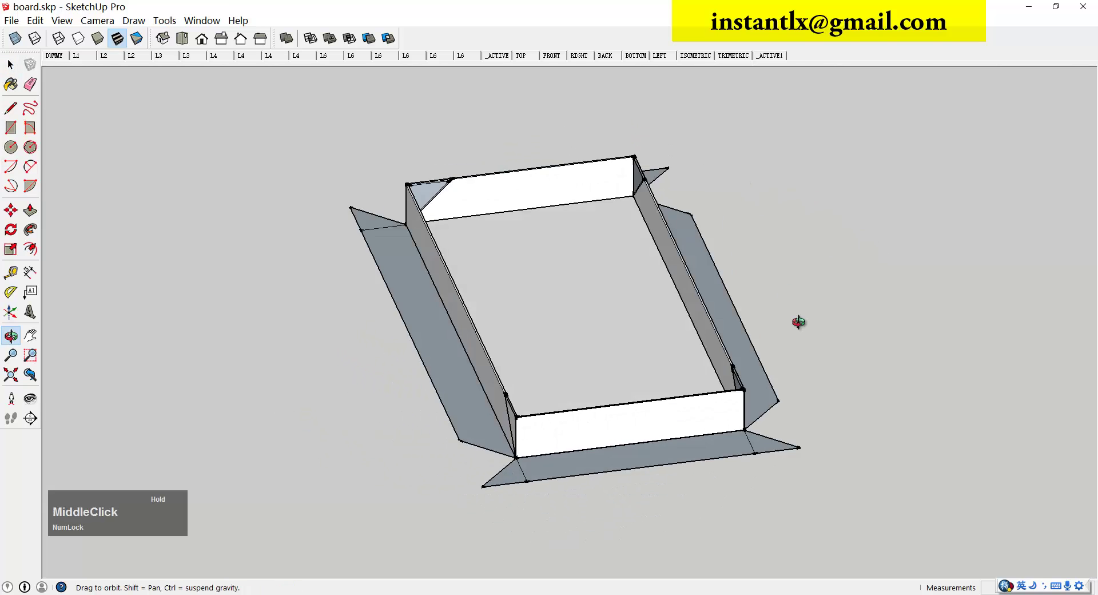
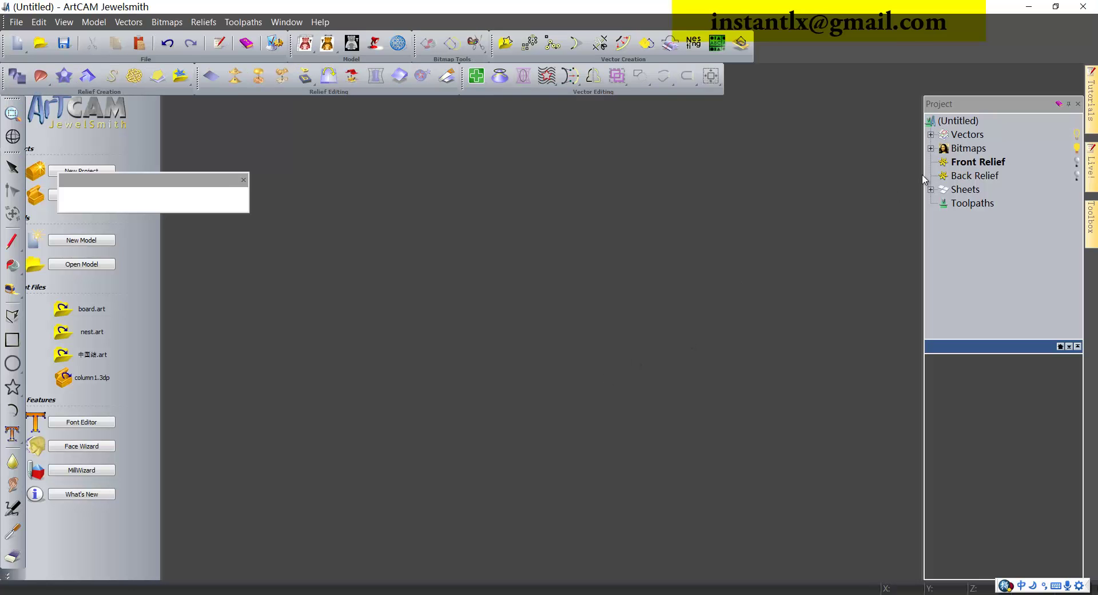
right_click(973, 138)
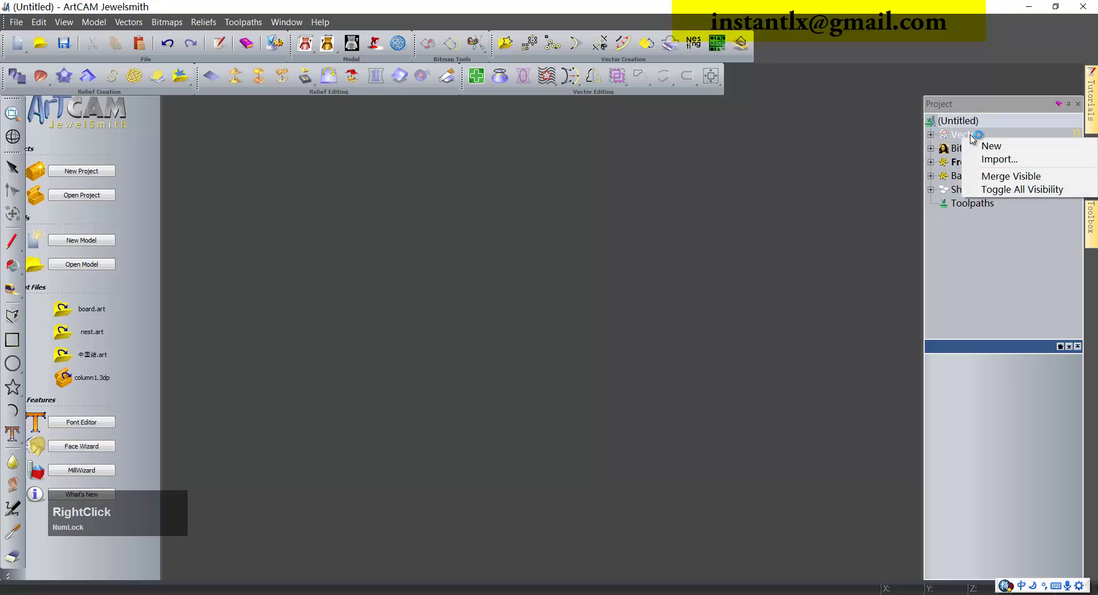
left_click(997, 165)
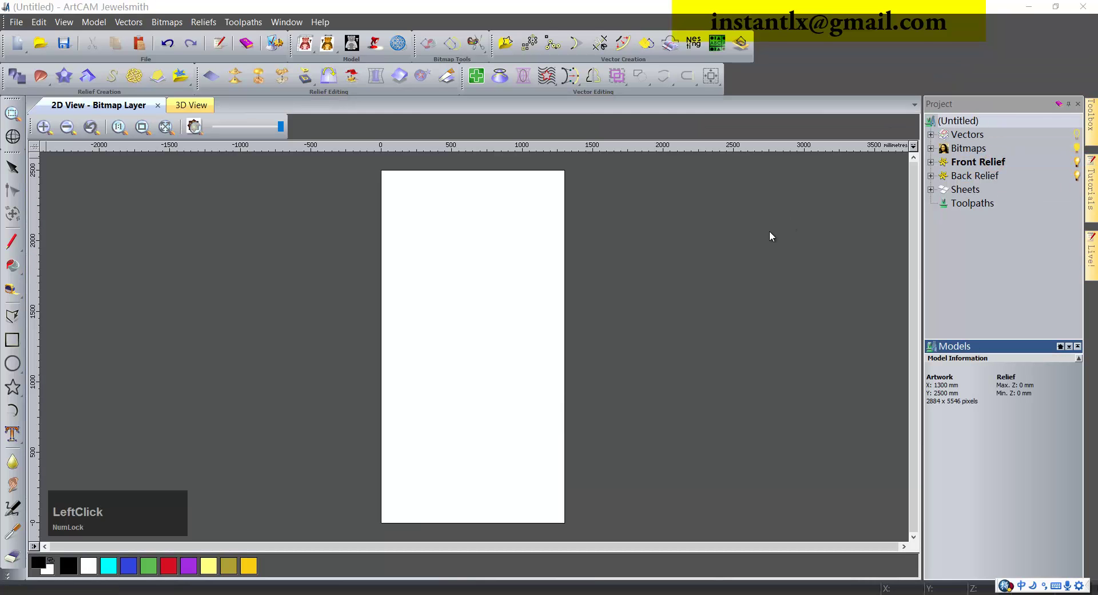
left_click(497, 235)
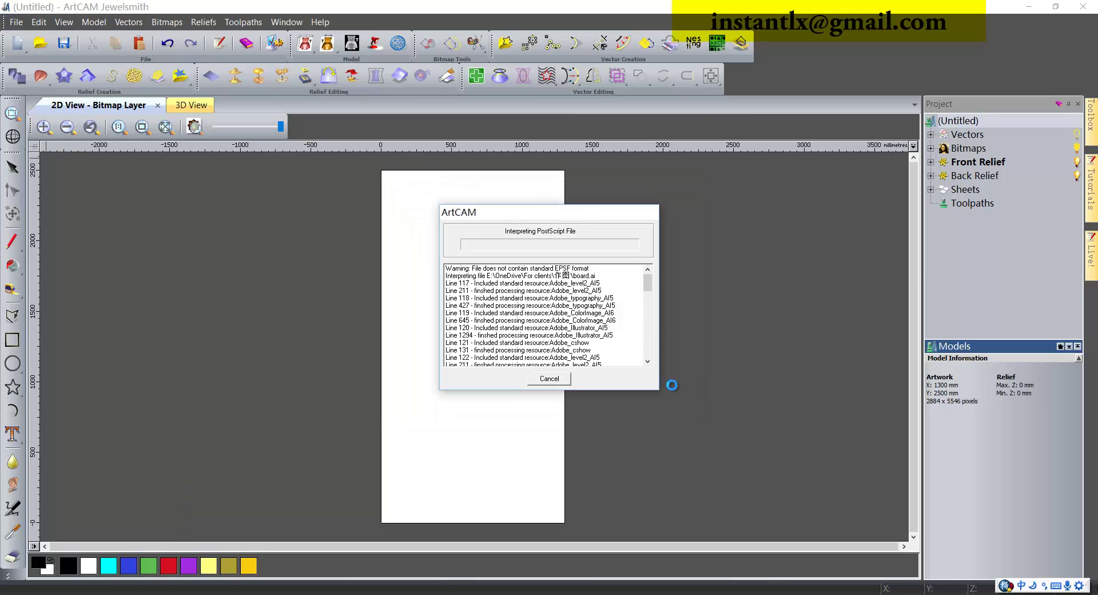
left_click(555, 337)
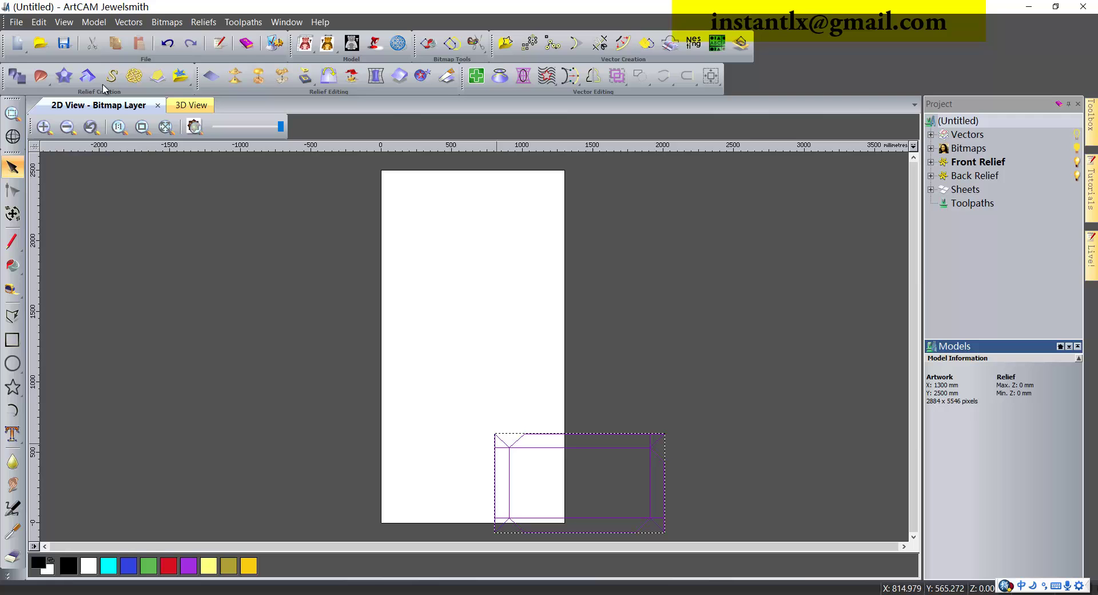
Transform the board vectors to X 0, Y 0 so the outline sits at the origin
left_click(97, 26)
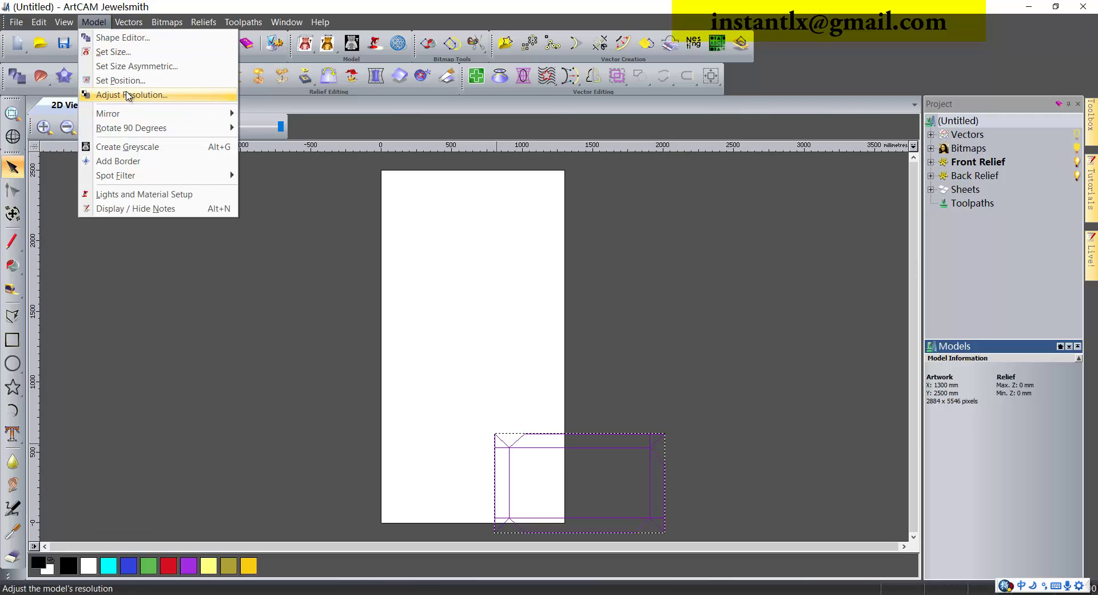
left_click(134, 85)
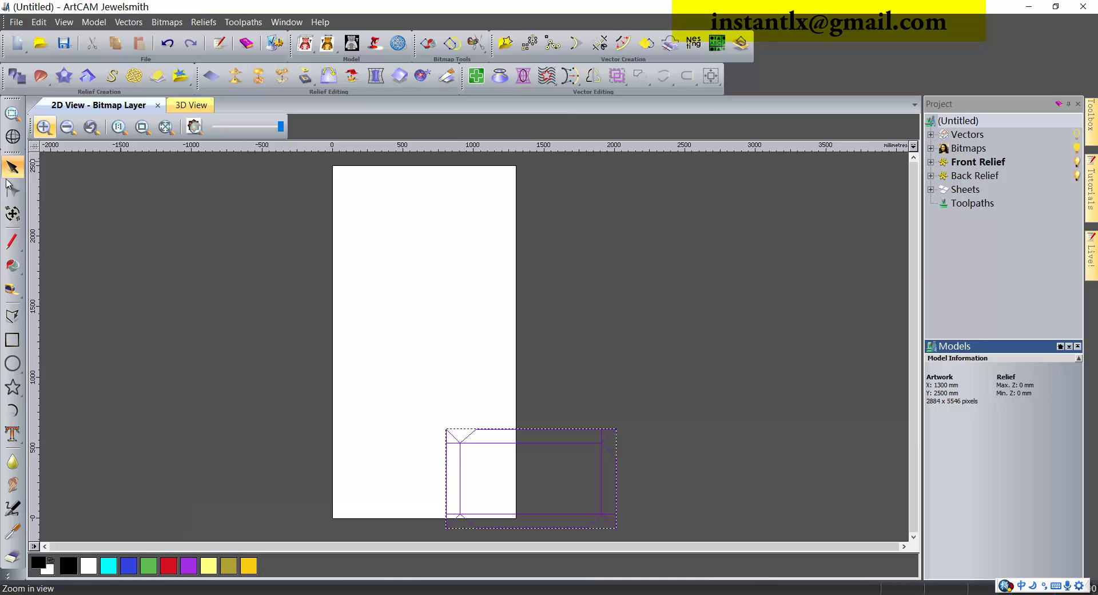
left_click(13, 214)
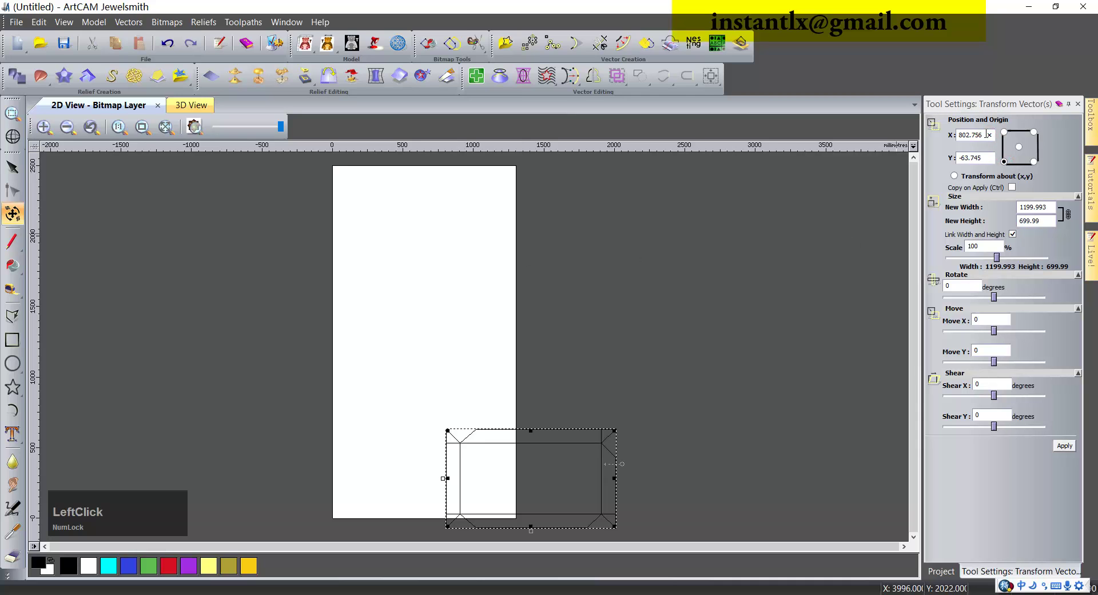
key("Tab")
left_click(1073, 451)
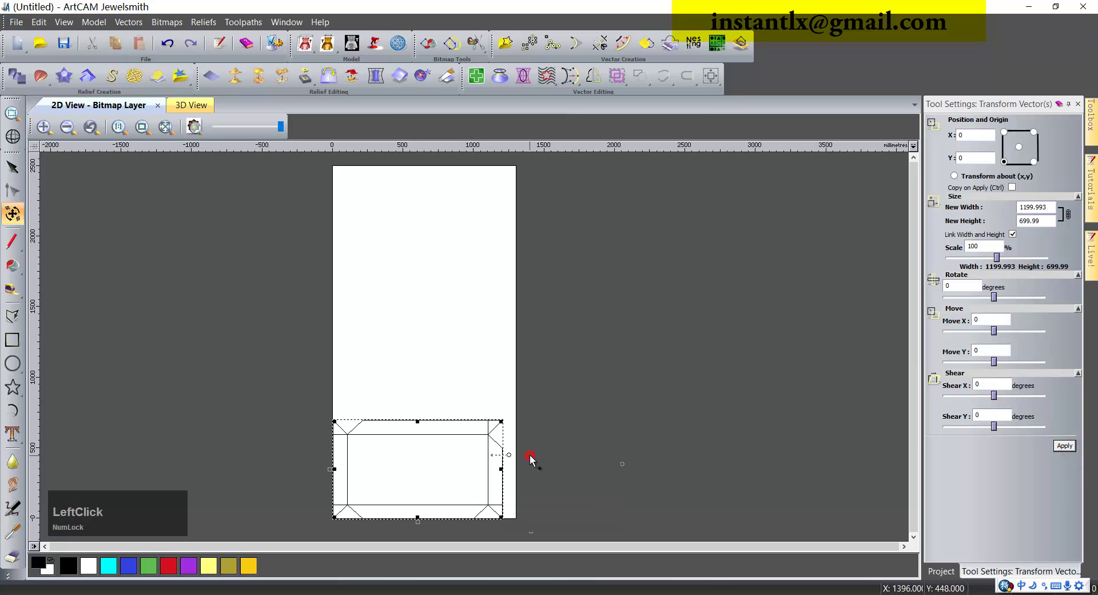
scroll("up", 3)
scroll("down", 3)
left_click(376, 461)
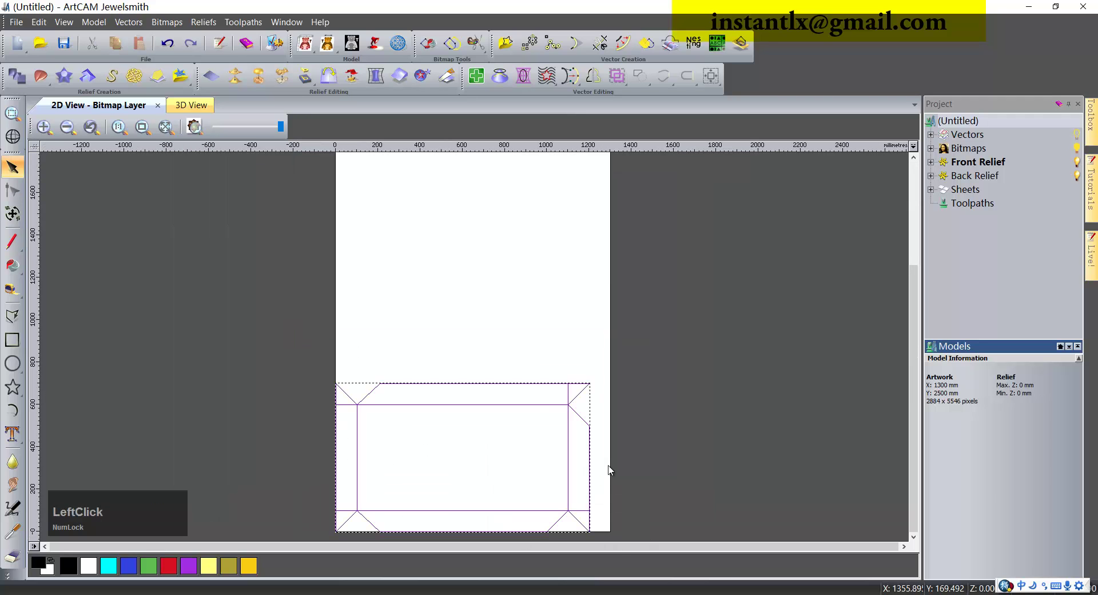
Ungroup the board vectors and cut the inner fold lines out with Ctrl+X
right_click(563, 407)
left_click(622, 258)
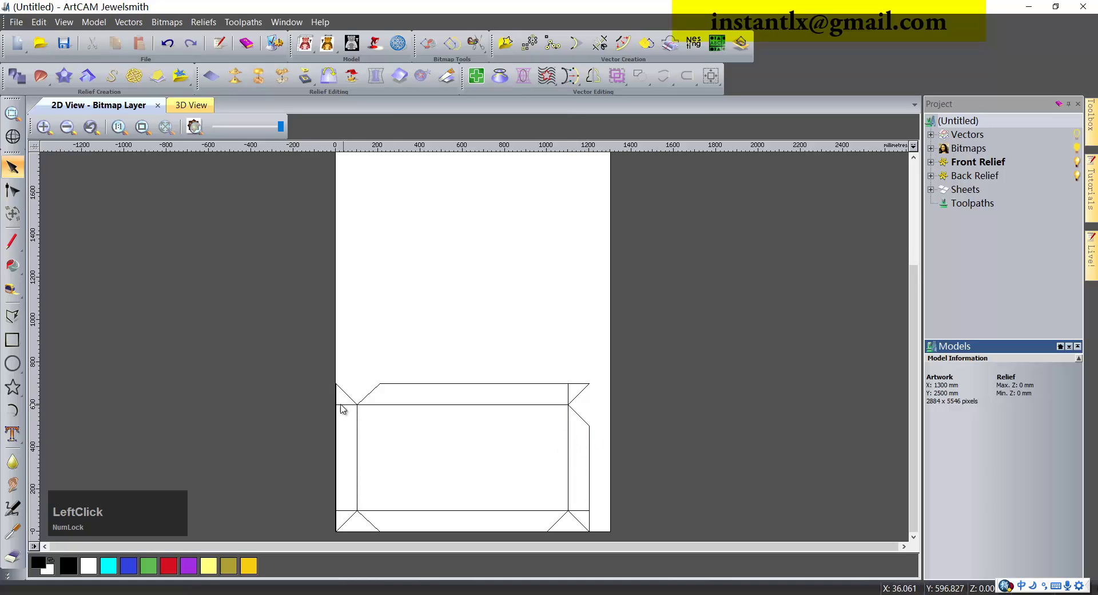
left_click(396, 407)
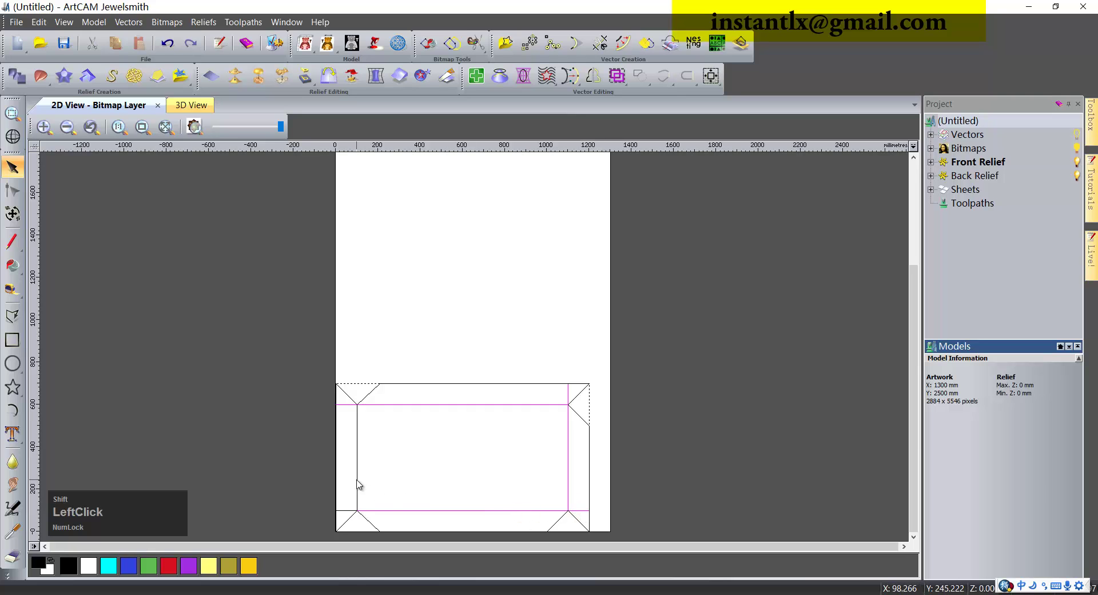
left_click(351, 498)
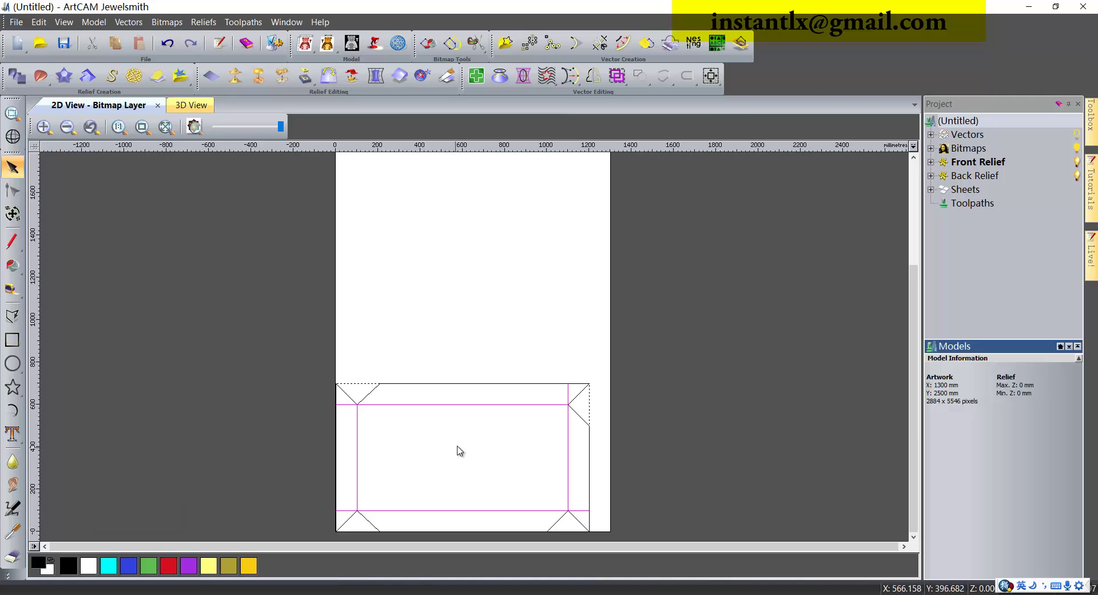
key("ctrl+Num_Lock")
key("ctrl+x")
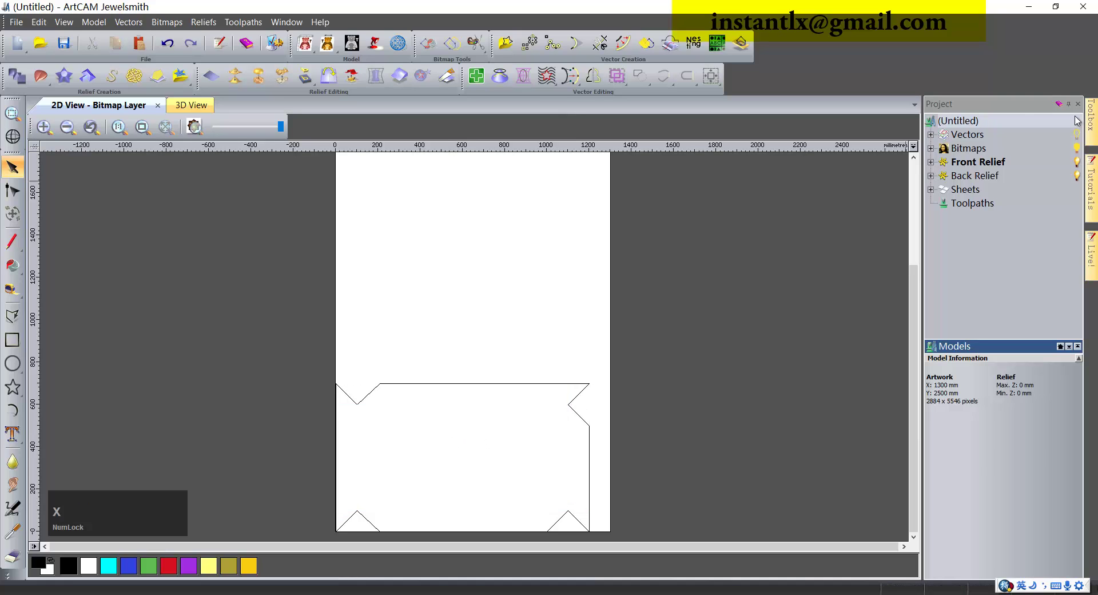
left_click(933, 136)
Create vector layer V, paste the fold lines onto it and select them
right_click(964, 139)
left_click(981, 150)
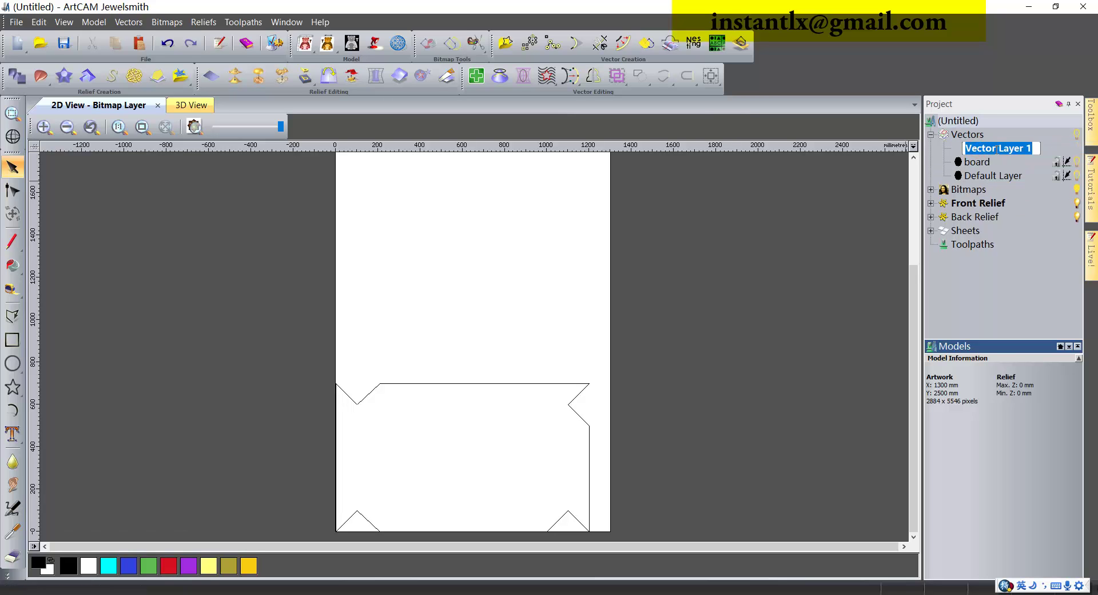
key("shift+Num_Lock")
key("v")
key("Return")
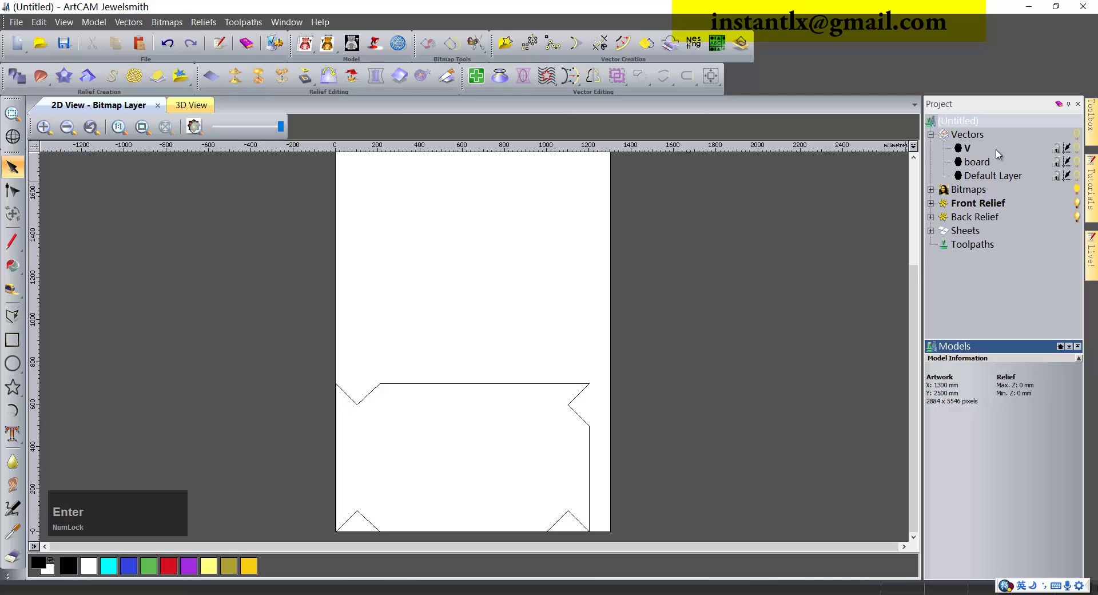
key("ctrl+v")
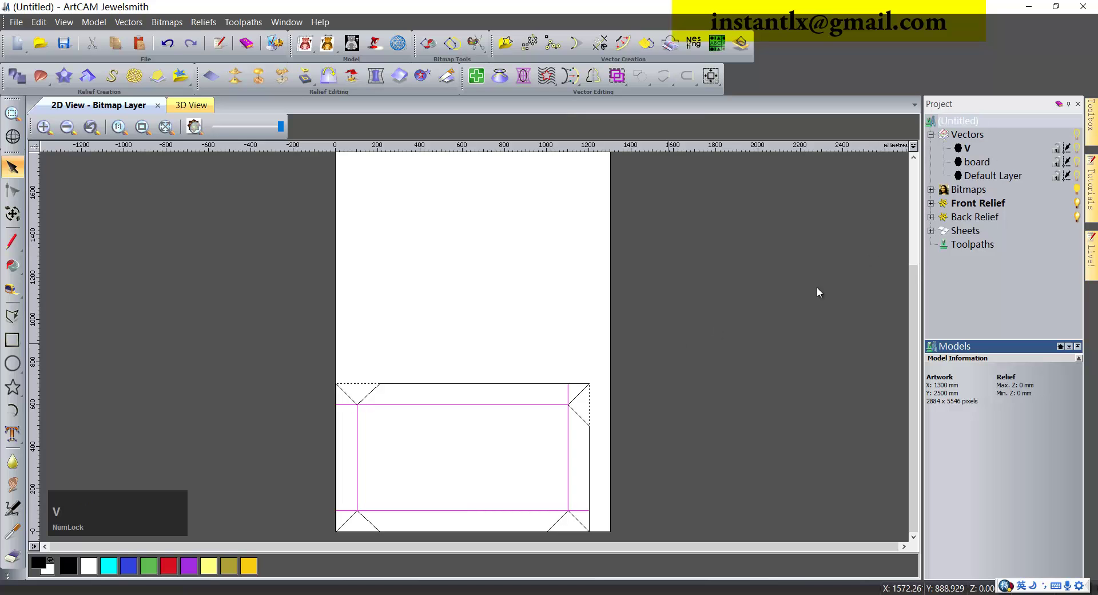
left_click(959, 148)
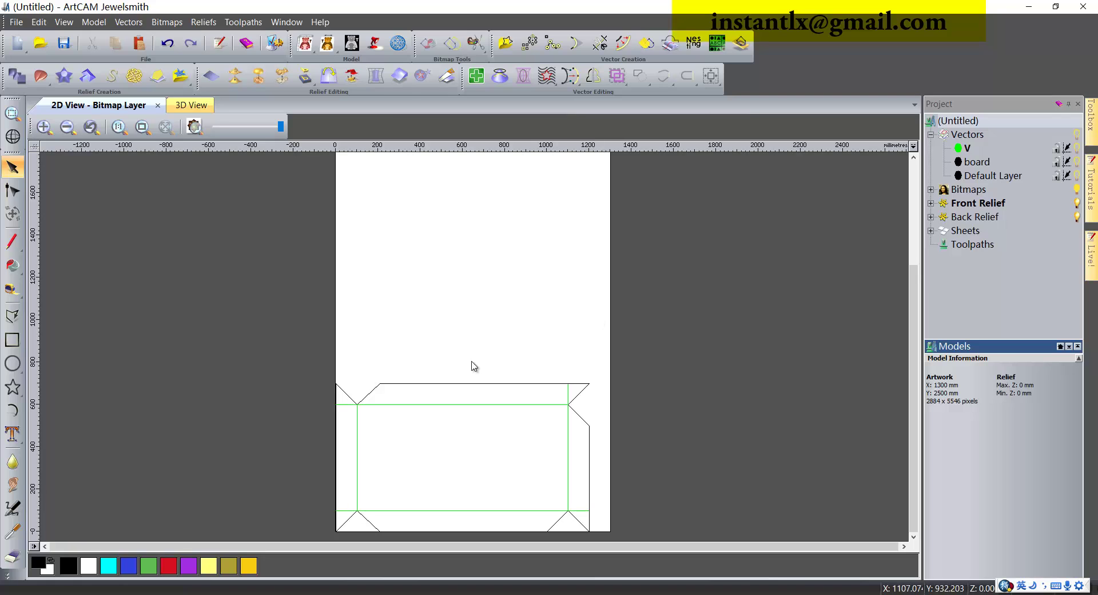
left_click(981, 148)
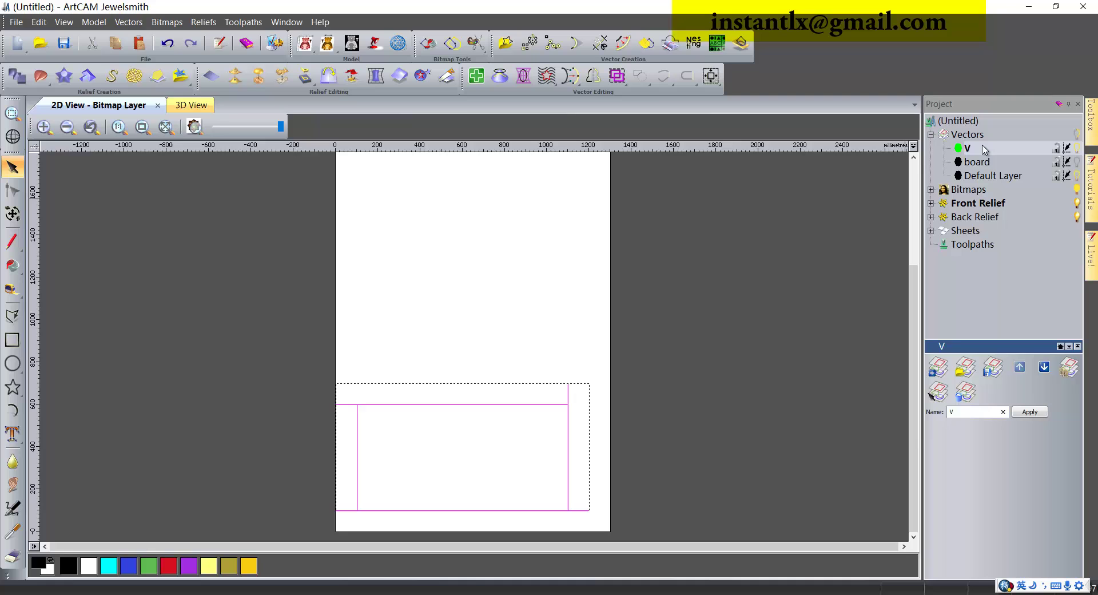
Start a Profiling toolpath set to Along with a 3 mm finish depth
left_click(956, 241)
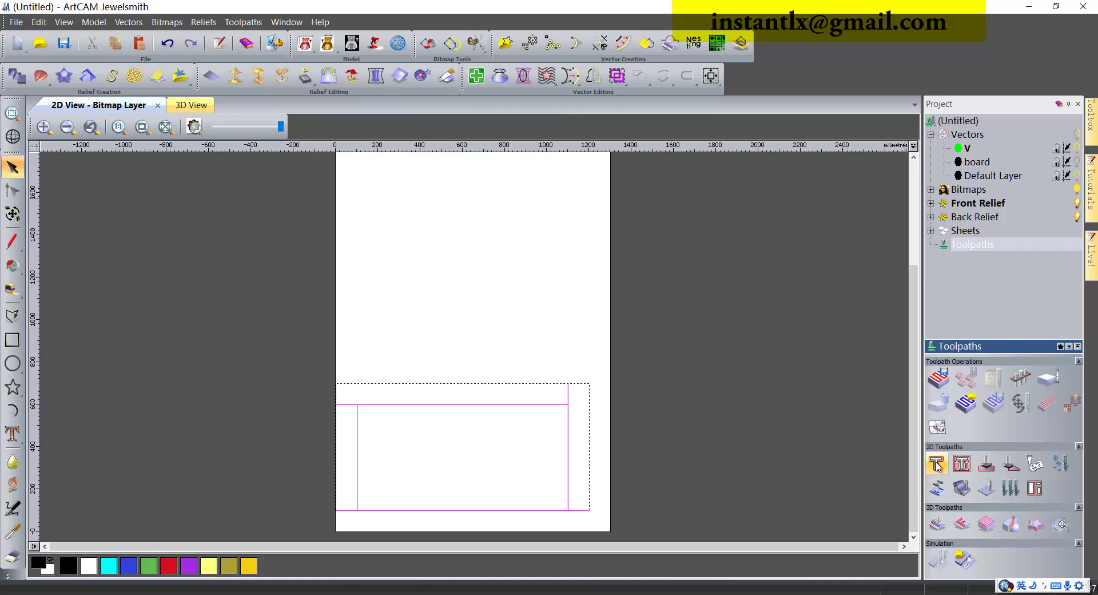
left_click(939, 465)
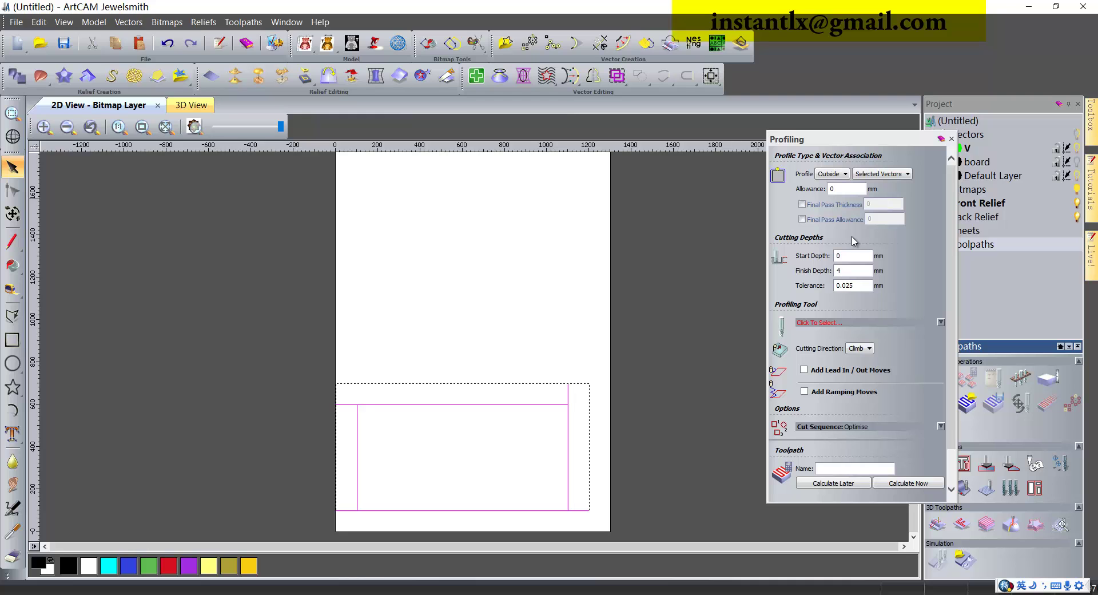
left_click(856, 144)
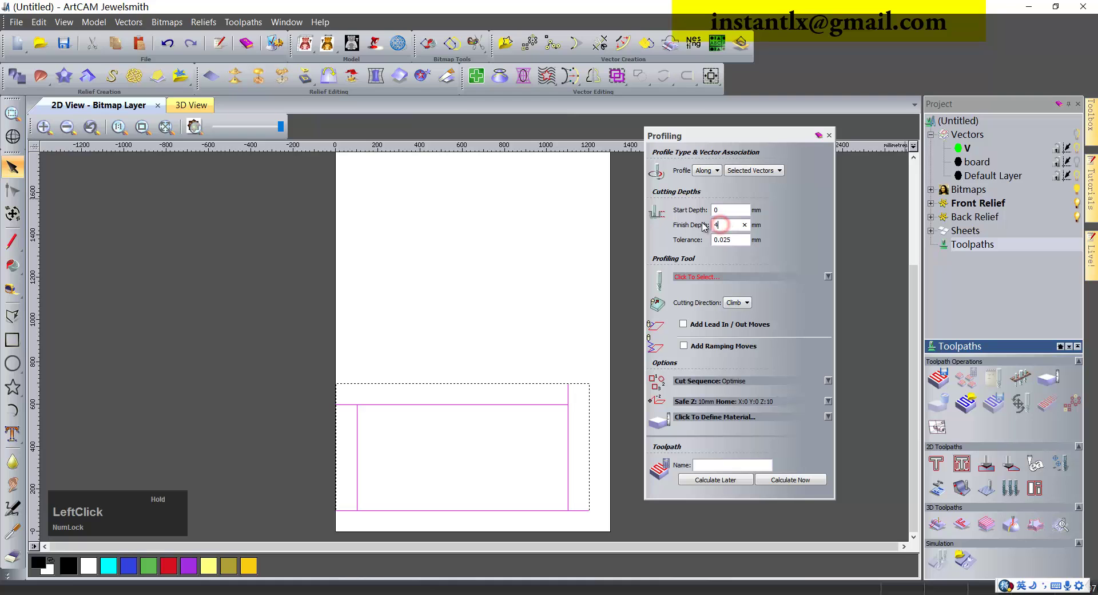
key("3")
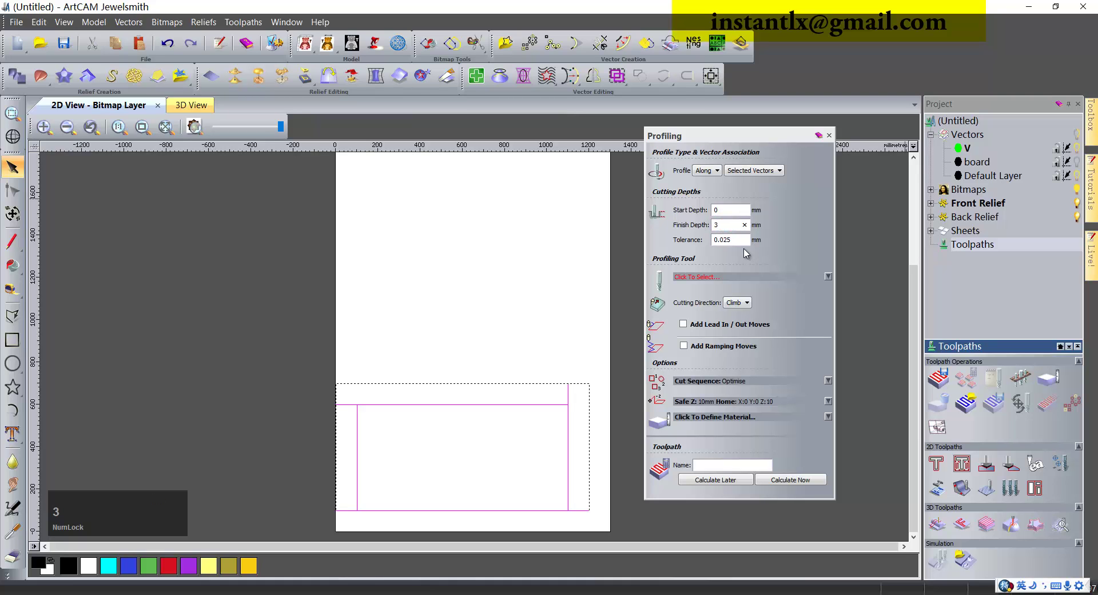
left_click(710, 277)
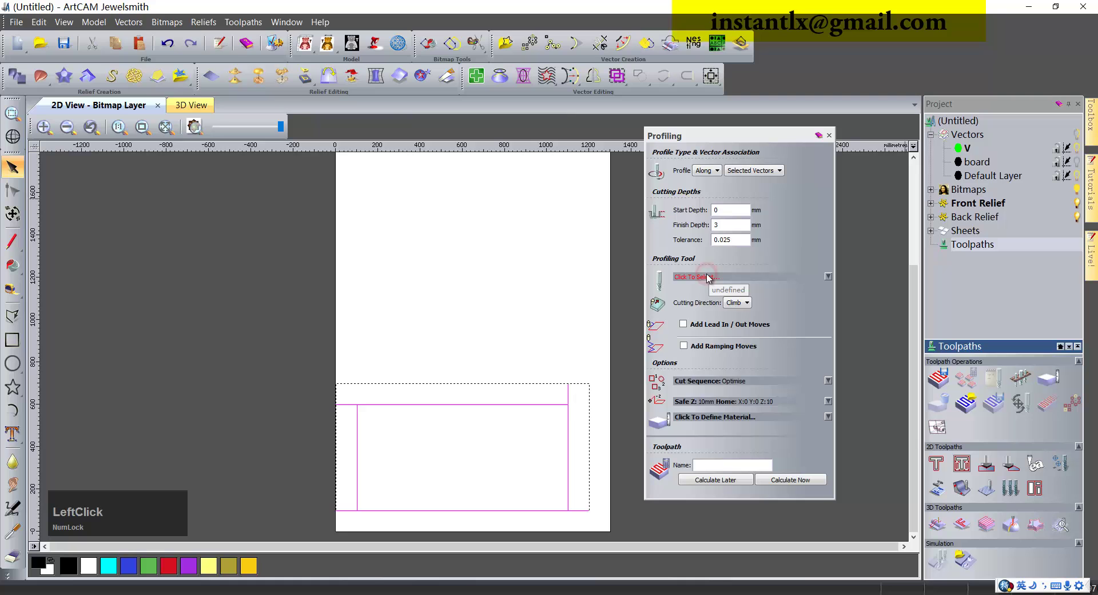
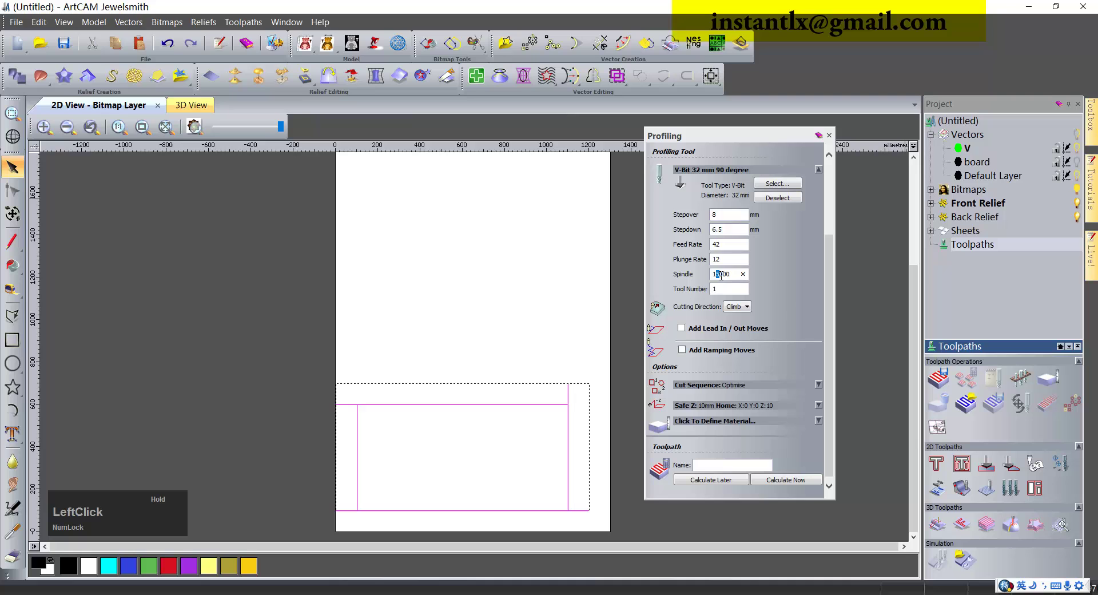
Review the 32 mm 90-degree V-bit's spindle and feed values in the Profiling panel
scroll("down", 3)
Set material thickness to 4 mm, calculate the Profile toolpath and close Profiling
left_click(701, 419)
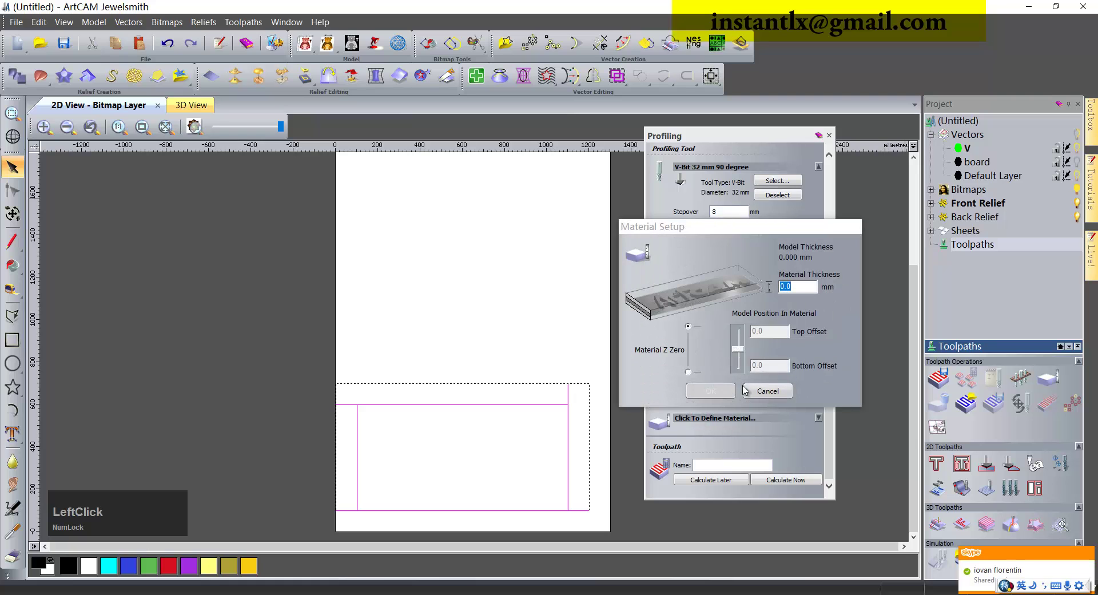
key("4")
left_click(713, 399)
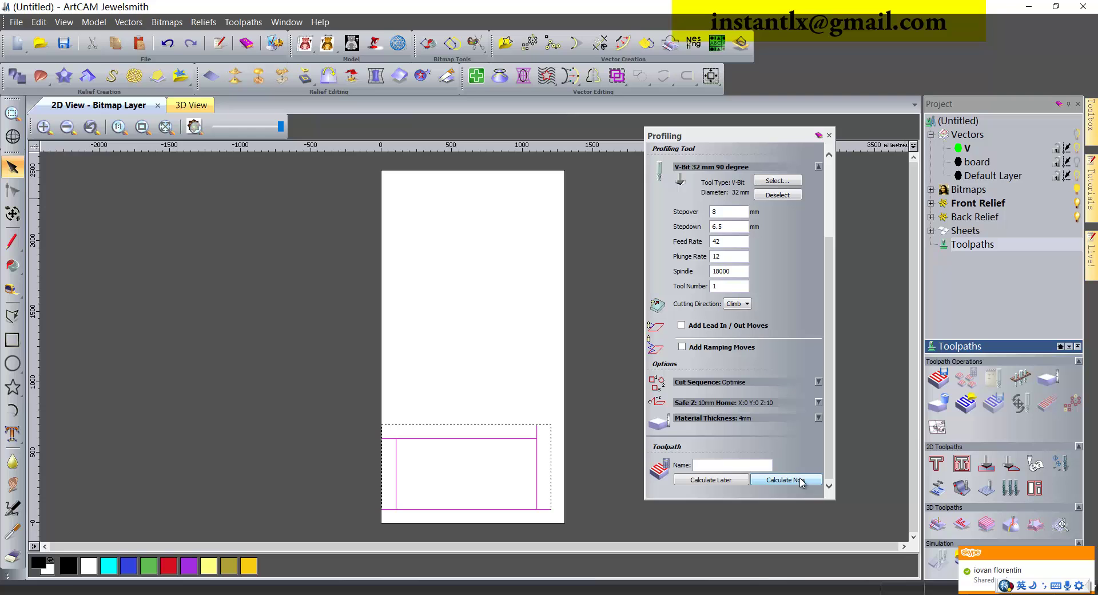
left_click(803, 481)
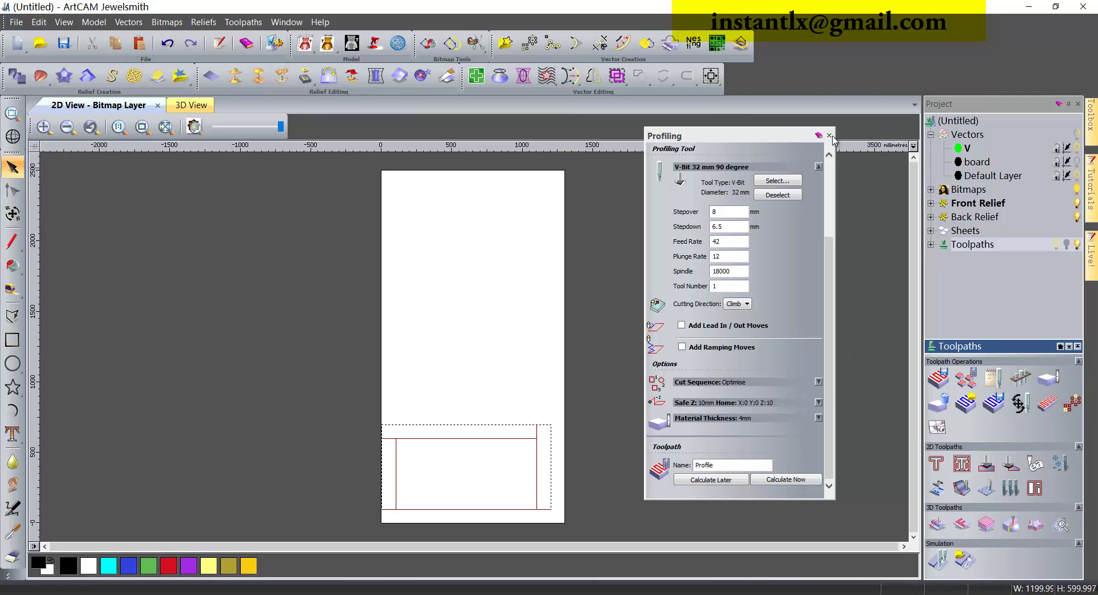
left_click(835, 139)
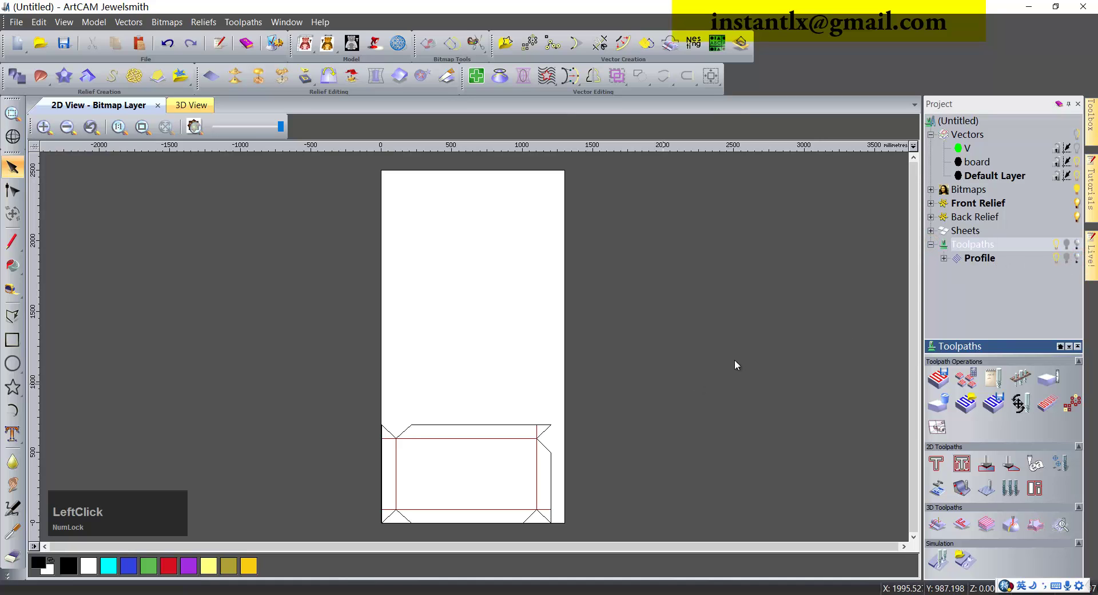
Expand the Profile entry and select the board's outer outline vector
left_click(944, 260)
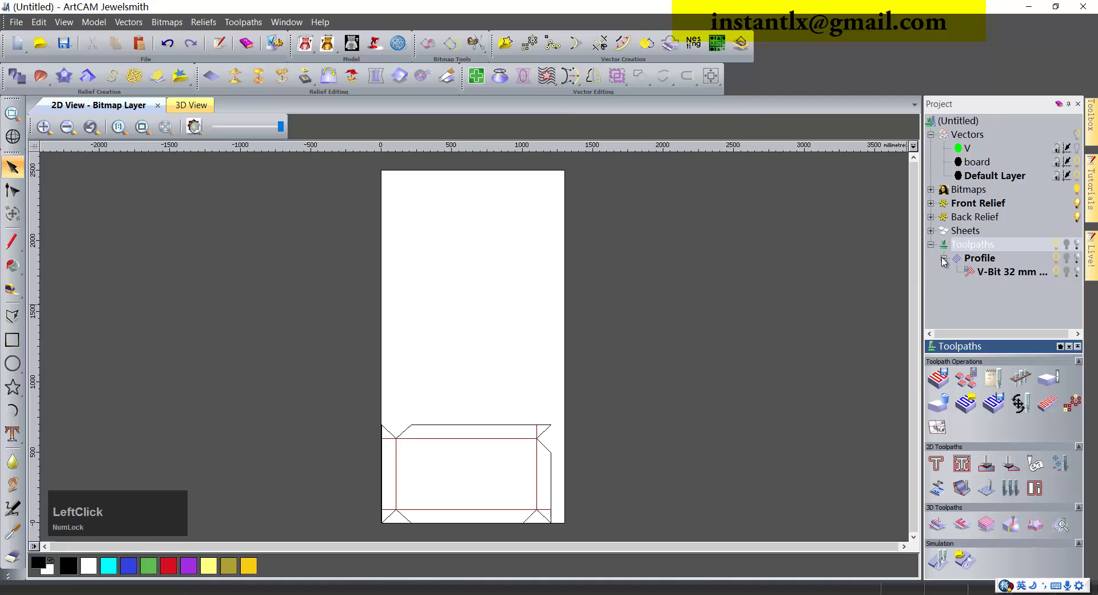
left_click(1059, 262)
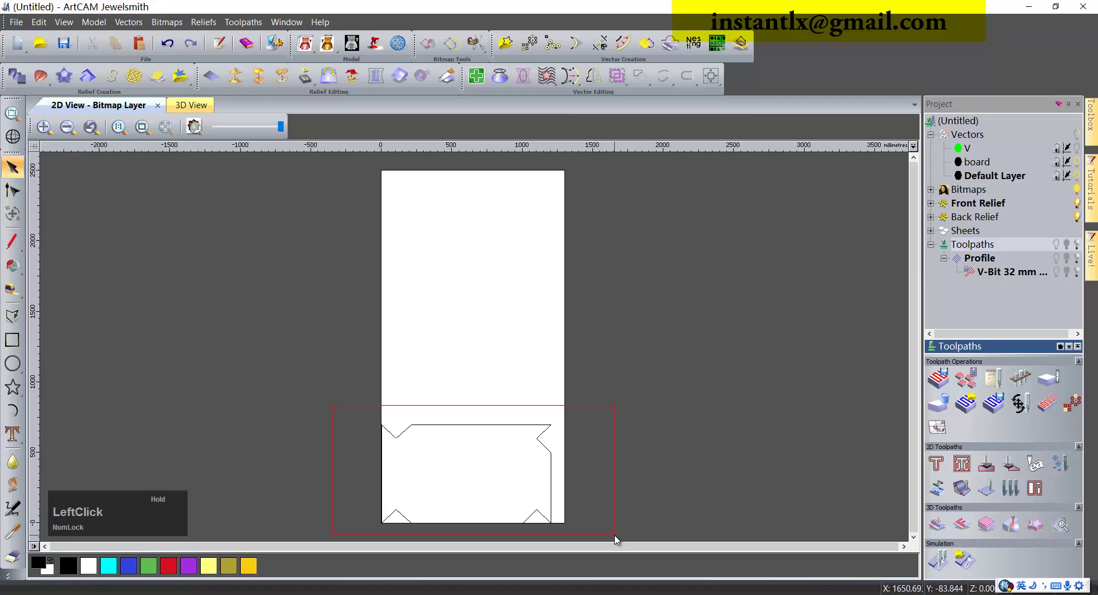
scroll("up", 3)
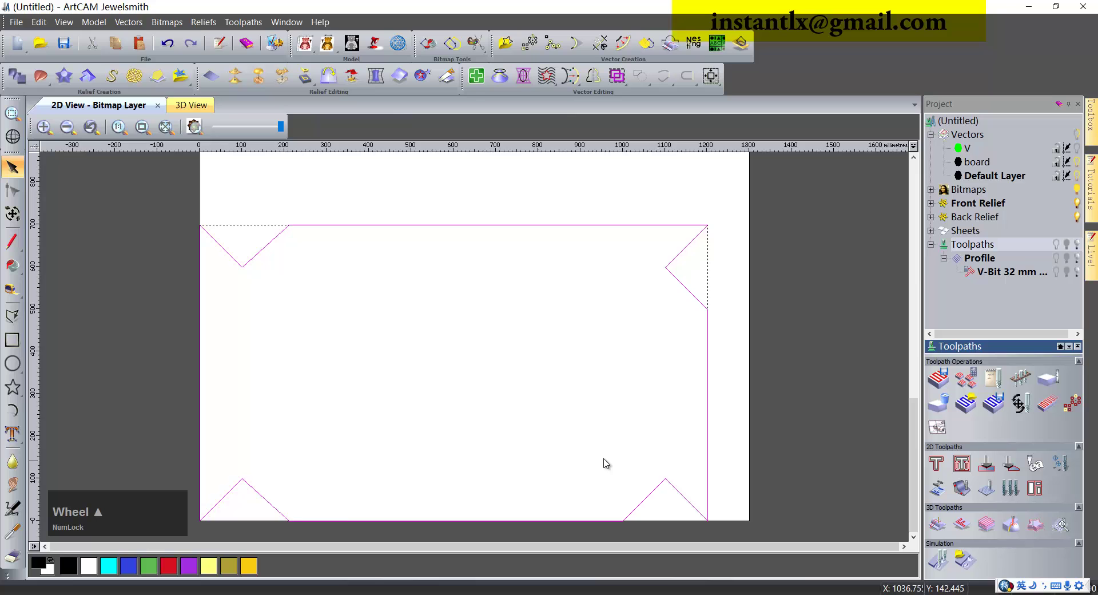
scroll("down", 3)
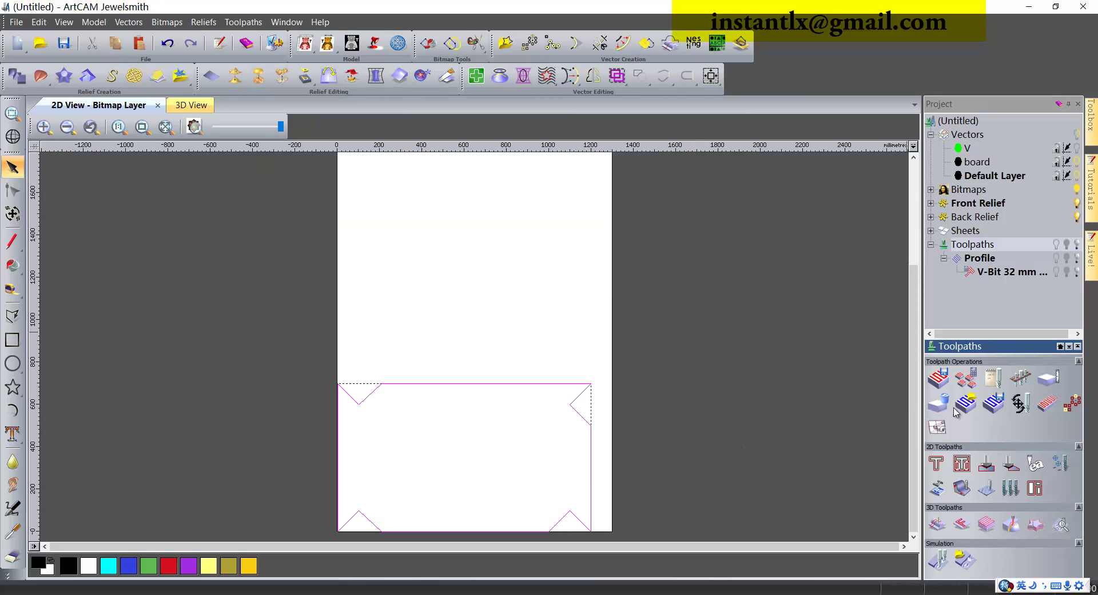
Start an outside profile and choose End Mill 3.175 mm from the Tool Database
left_click(946, 469)
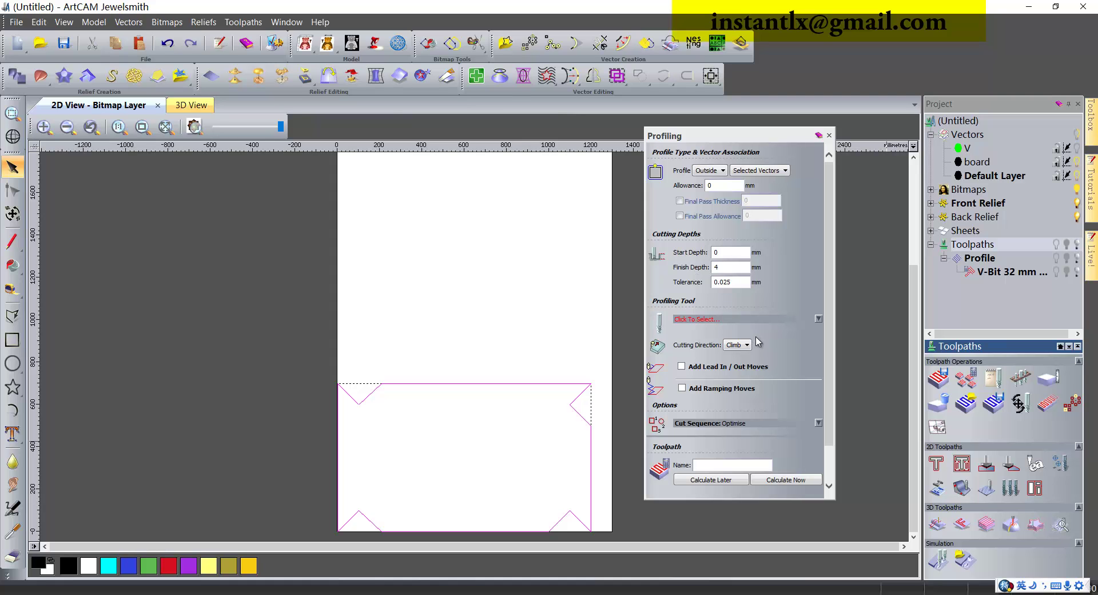
left_click(697, 318)
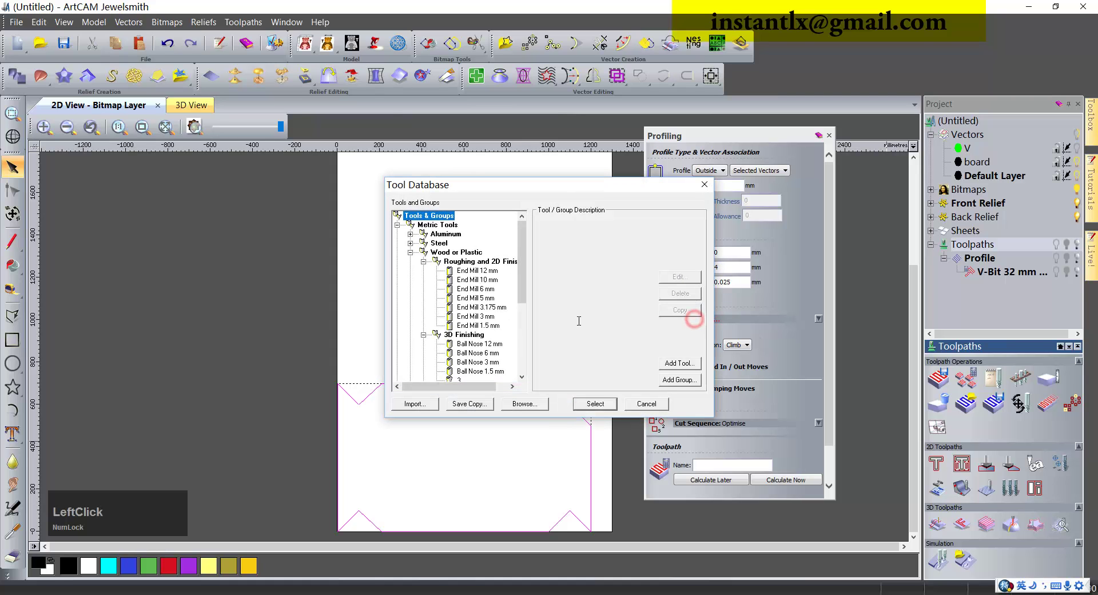
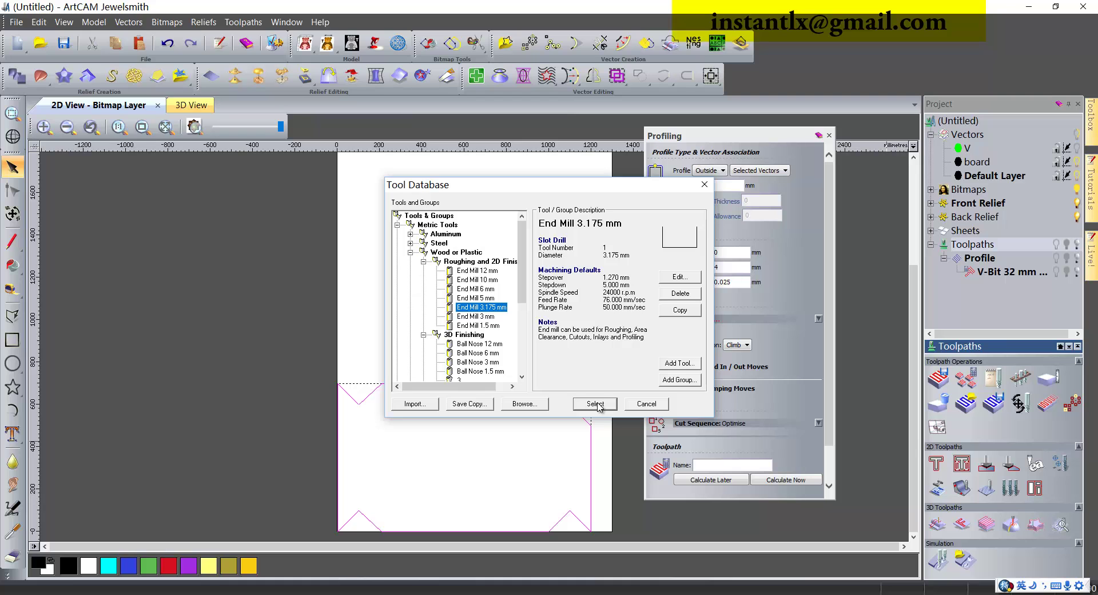
left_click(600, 405)
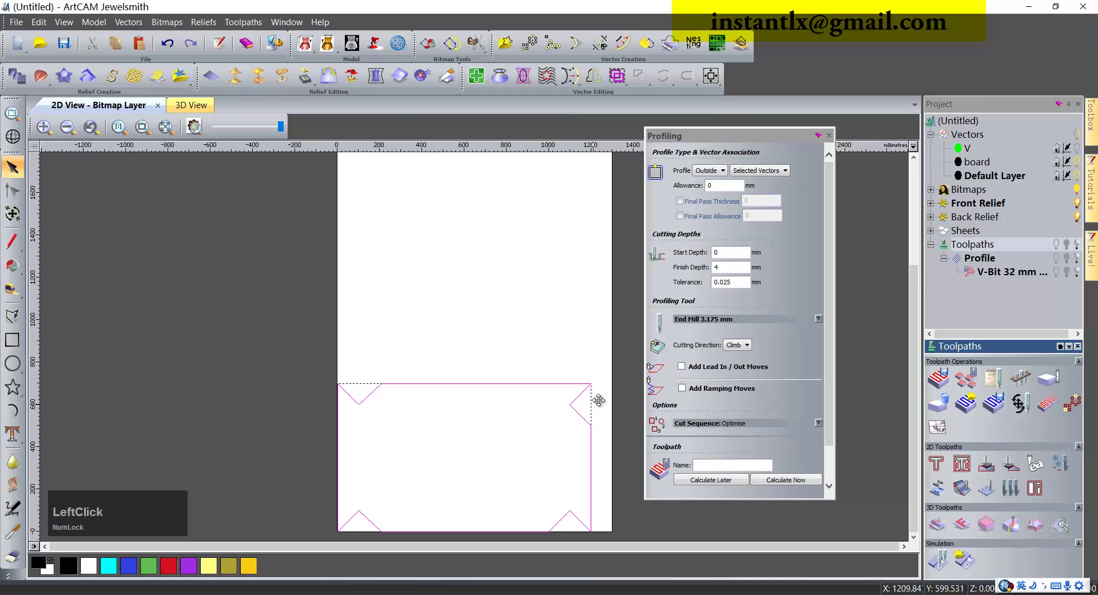
scroll("down", 3)
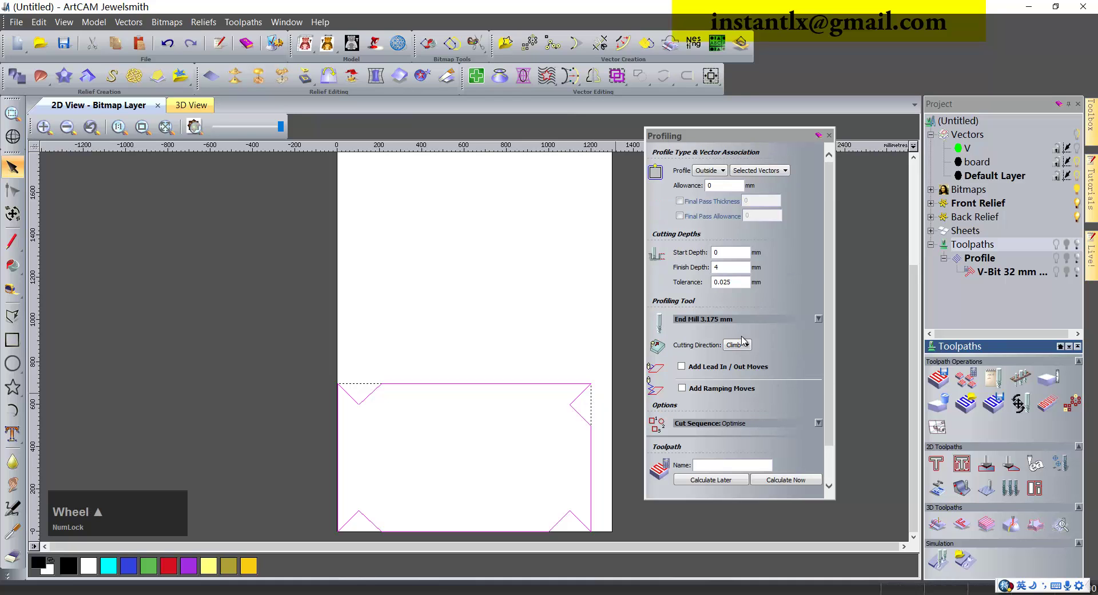
Show the end mill's cutting parameters and calculate the Profile 1 cutout toolpath
left_click(818, 322)
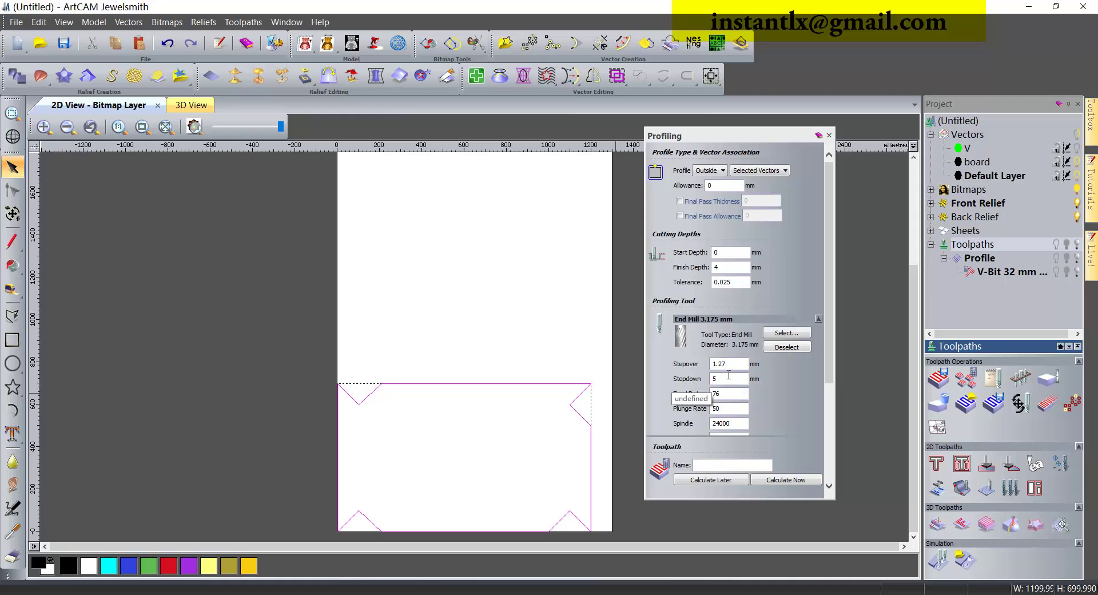
left_click(791, 481)
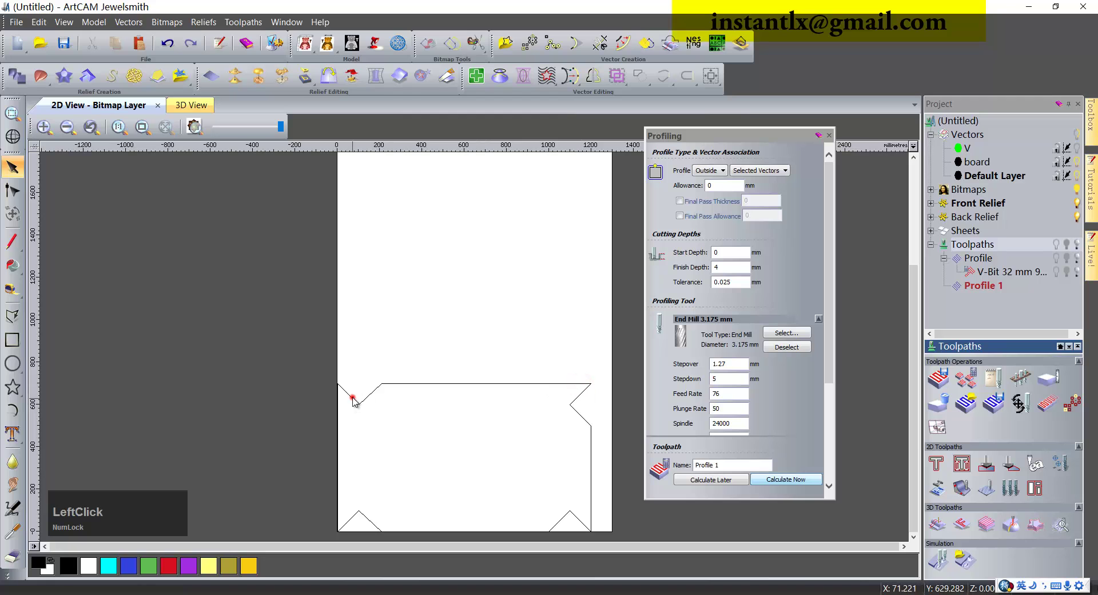
Join the outline's vector pieces at coincident nodes and close the Profiling panel
left_click(373, 399)
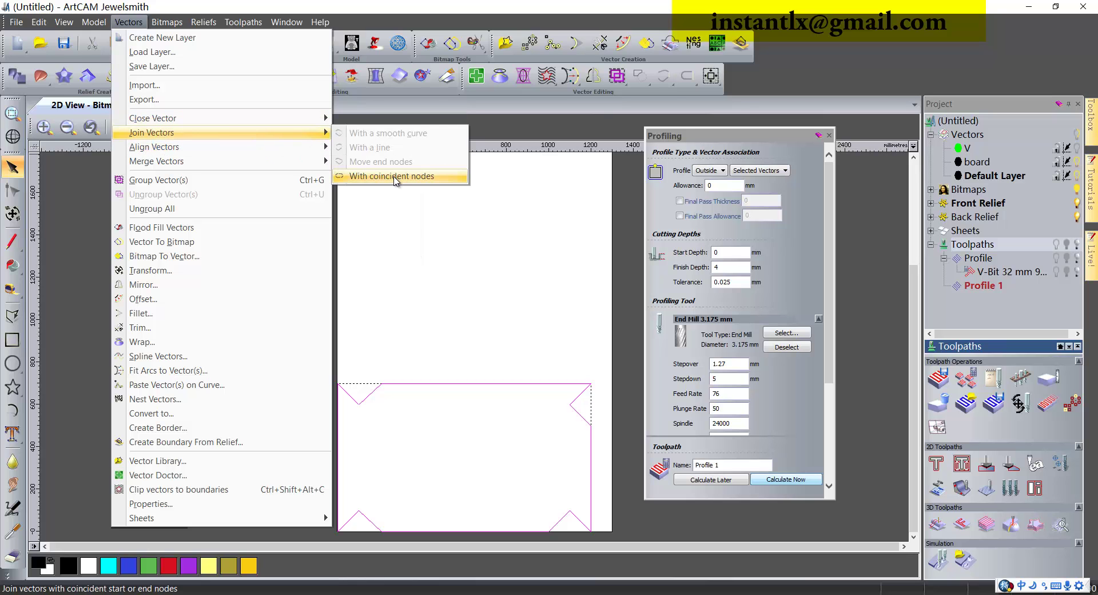
left_click(397, 180)
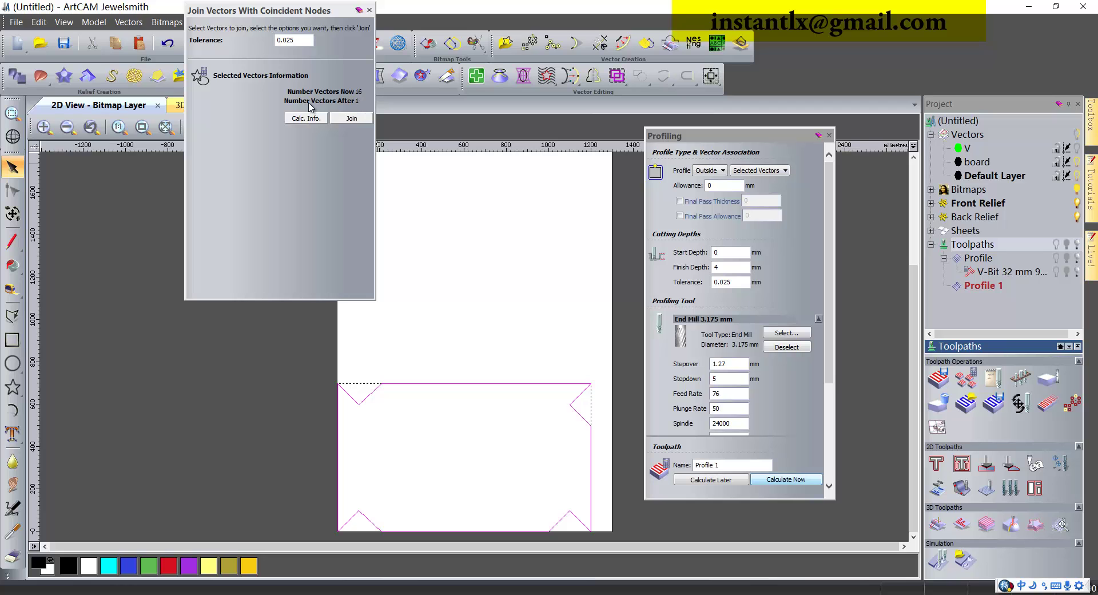
left_click(357, 124)
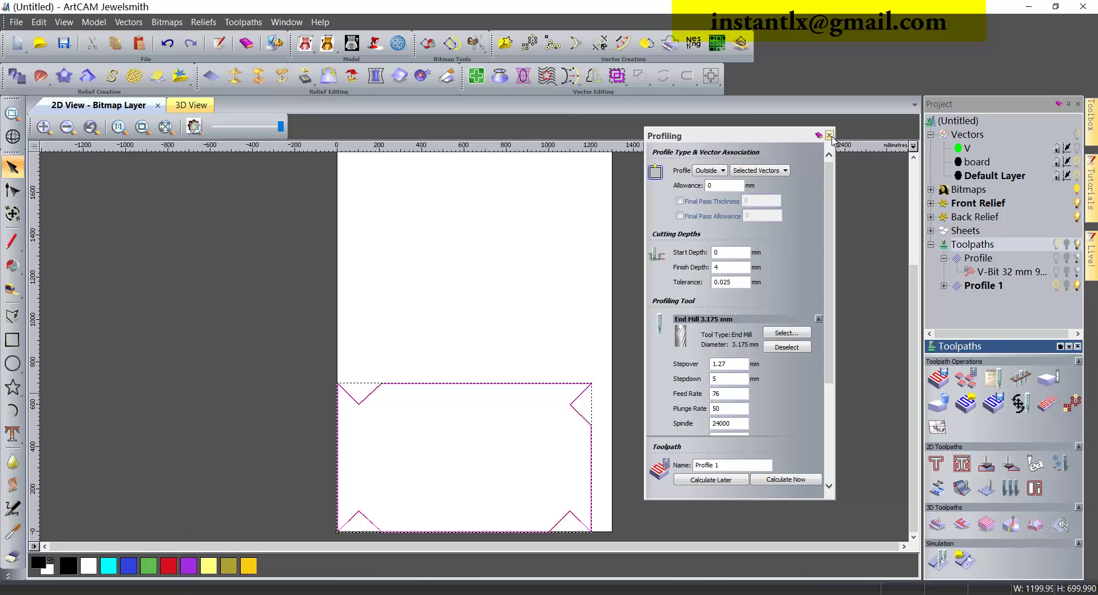
left_click(834, 139)
Show the board in the 3D view at an angled viewpoint and select the Profile toolpath
left_click(195, 104)
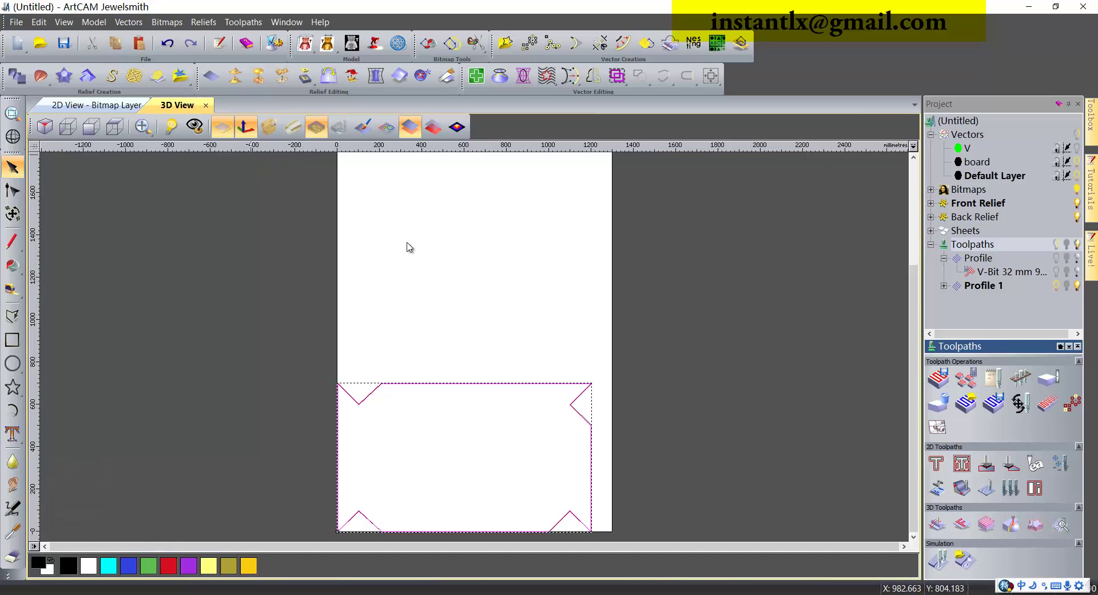
left_click(948, 287)
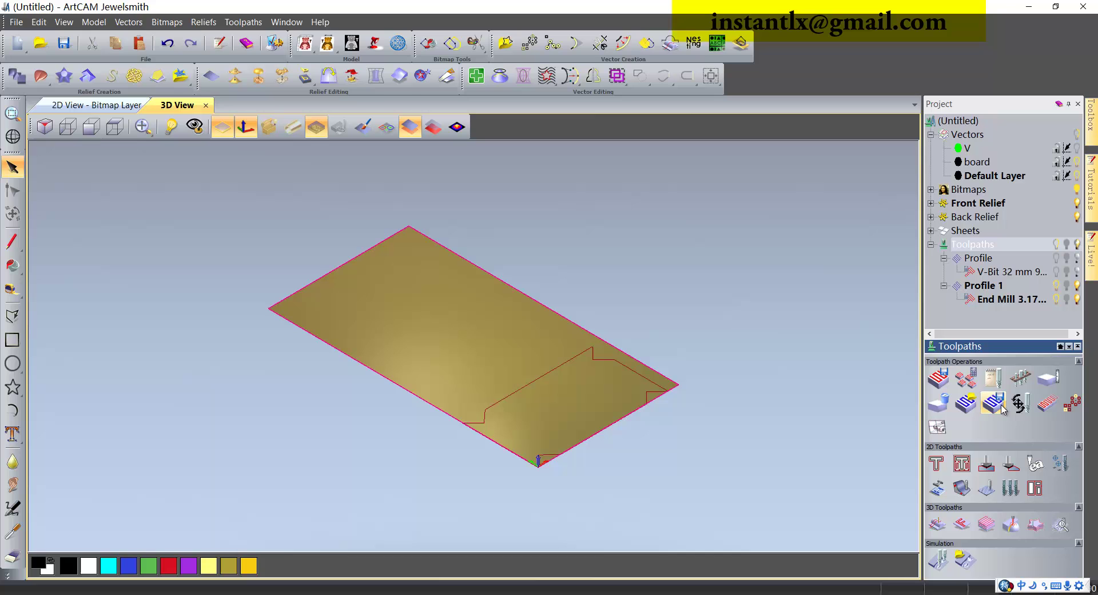
left_click(974, 263)
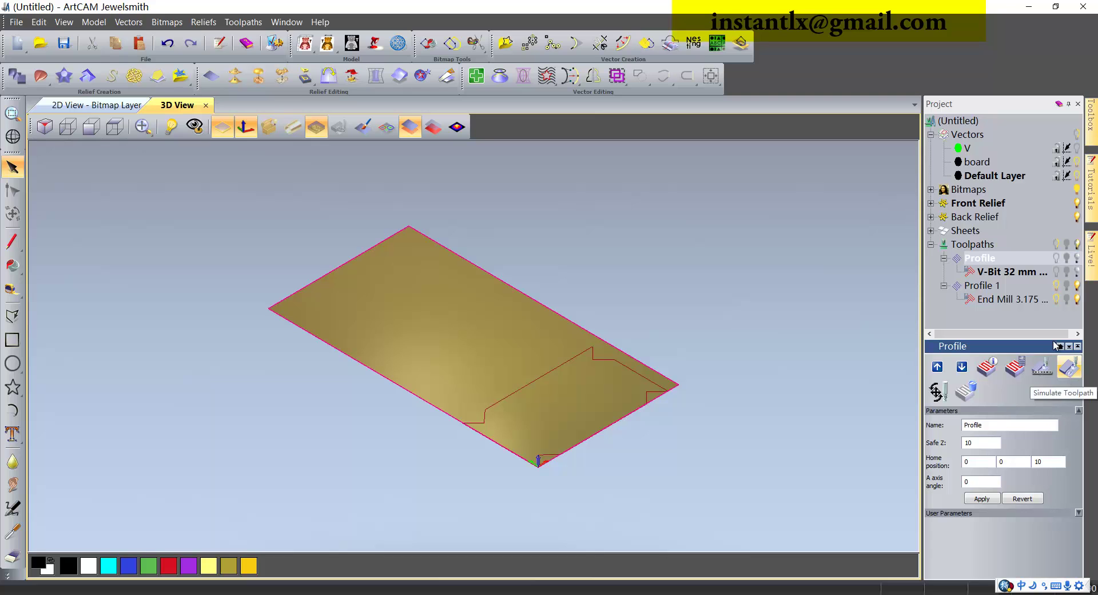
Simulate all toolpaths on the whole model, cutting the V-bit fold grooves into the block
left_click(978, 250)
right_click(978, 251)
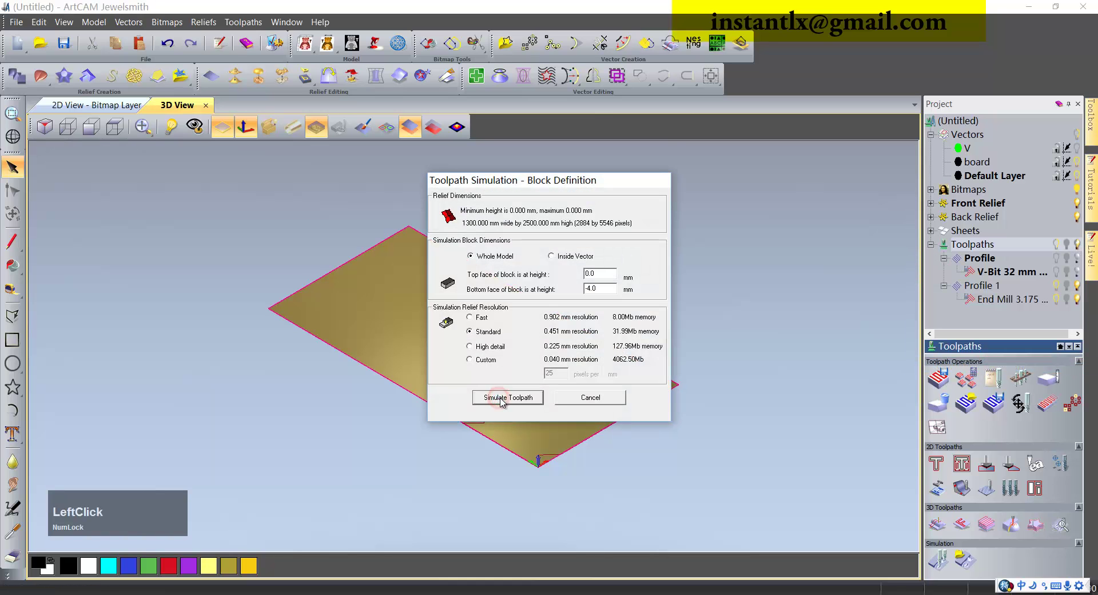
left_click(746, 432)
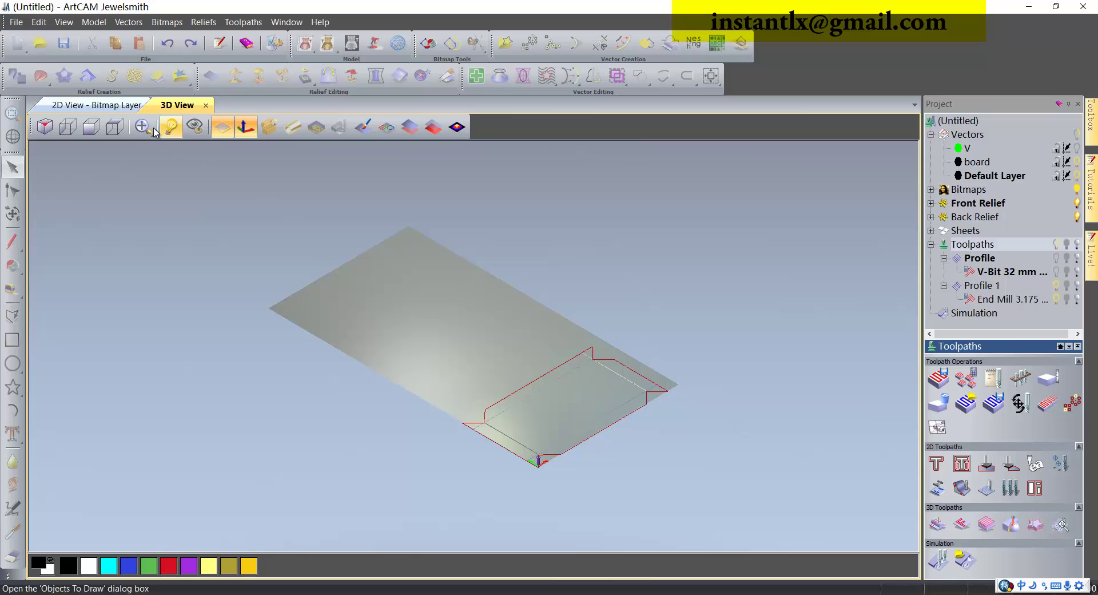
Hide the toolpath lines and zoom in to inspect the fold grooves and cut outline, selecting Profile
left_click(149, 132)
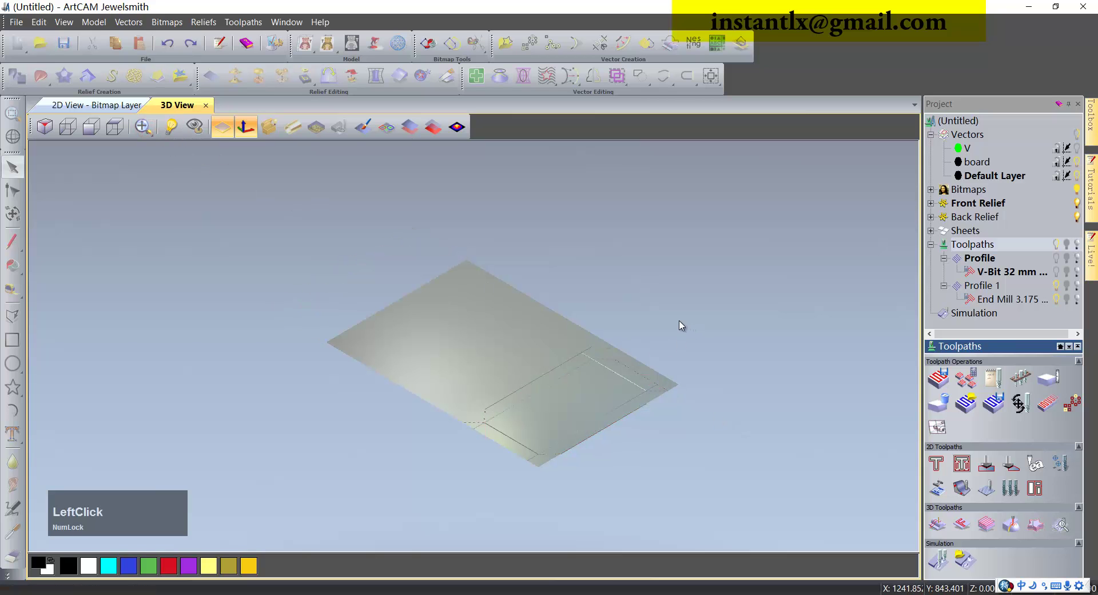
left_click(147, 131)
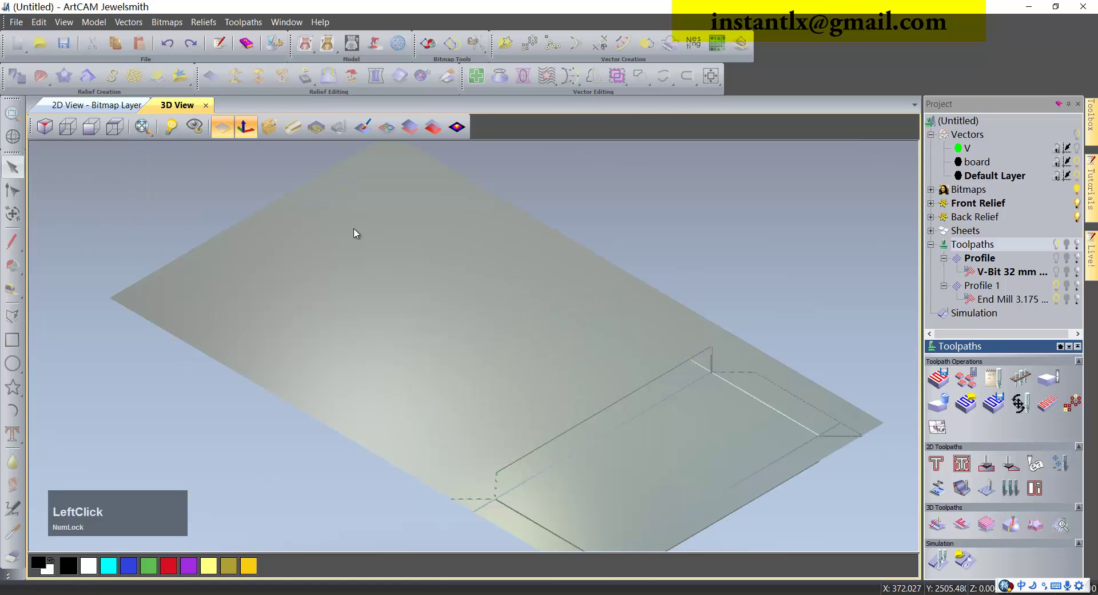
middle_click(642, 359)
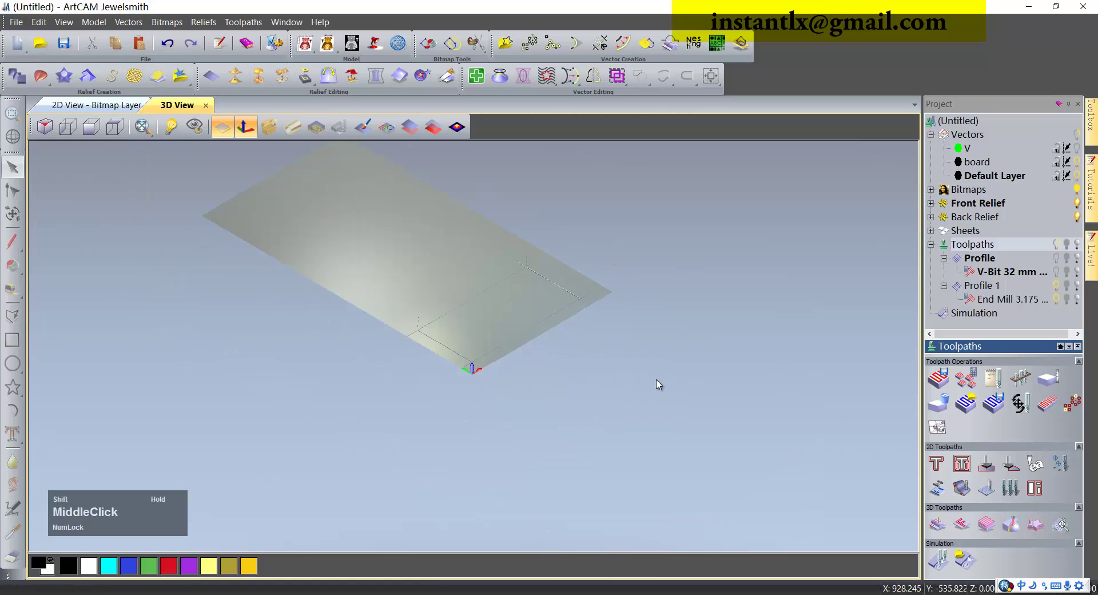
scroll("up", 3)
middle_click(613, 385)
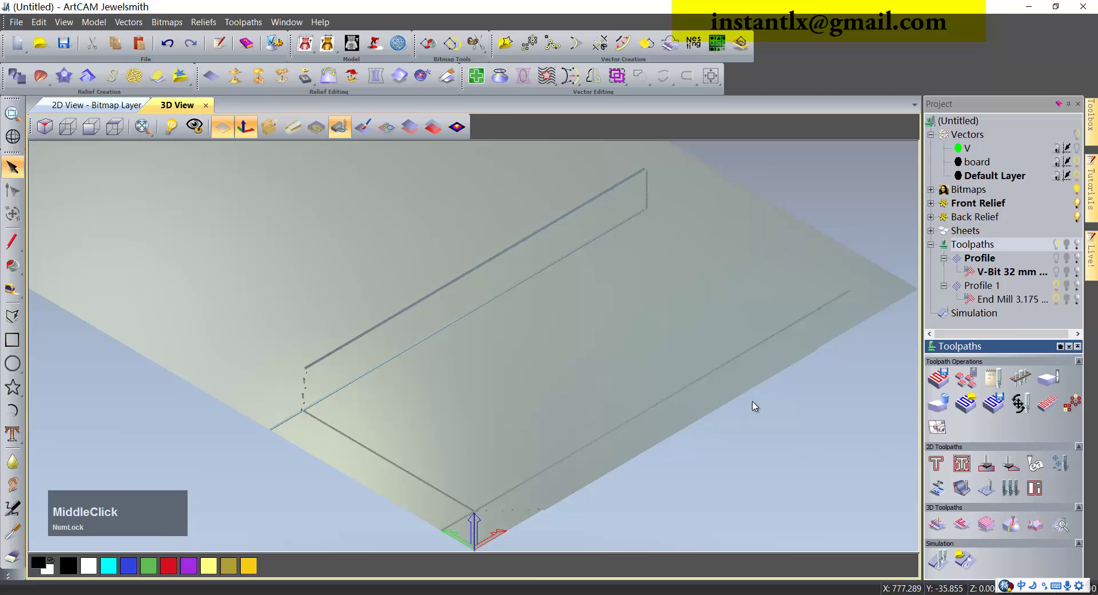
middle_click(754, 331)
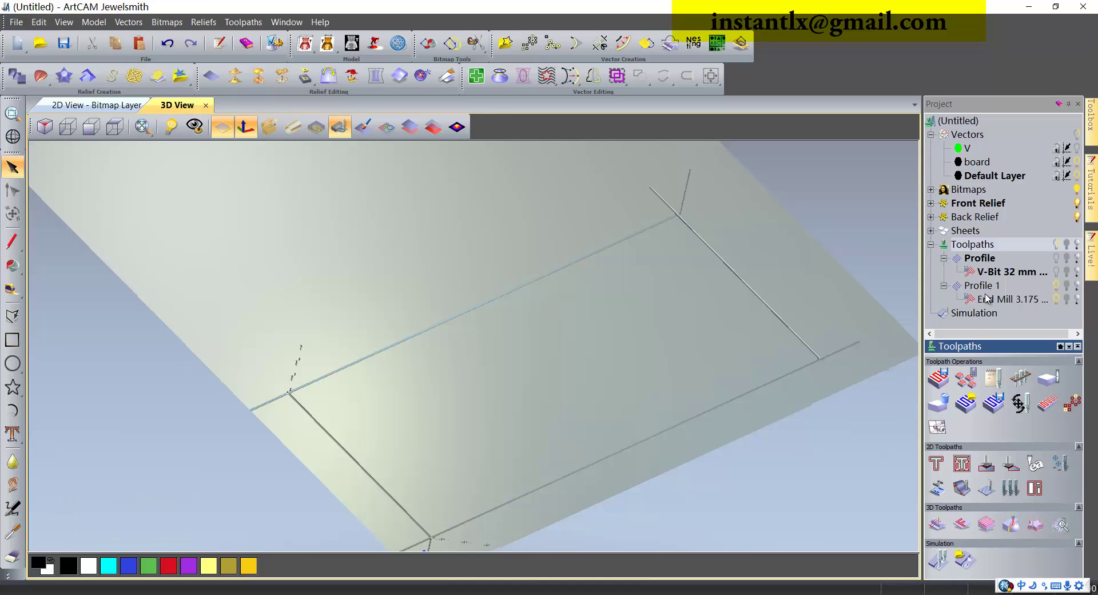
left_click(981, 259)
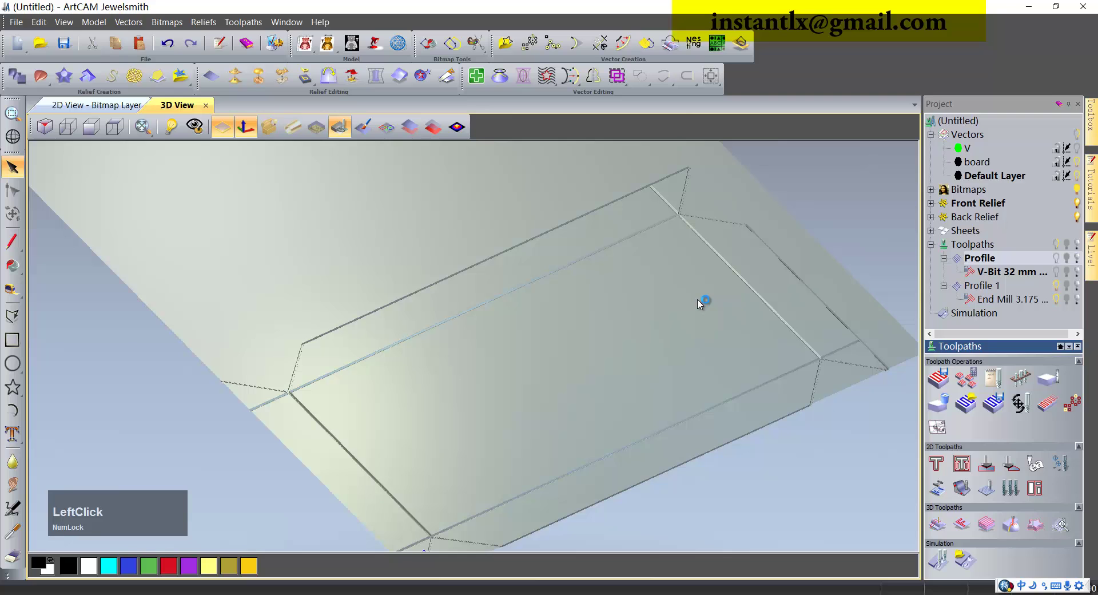